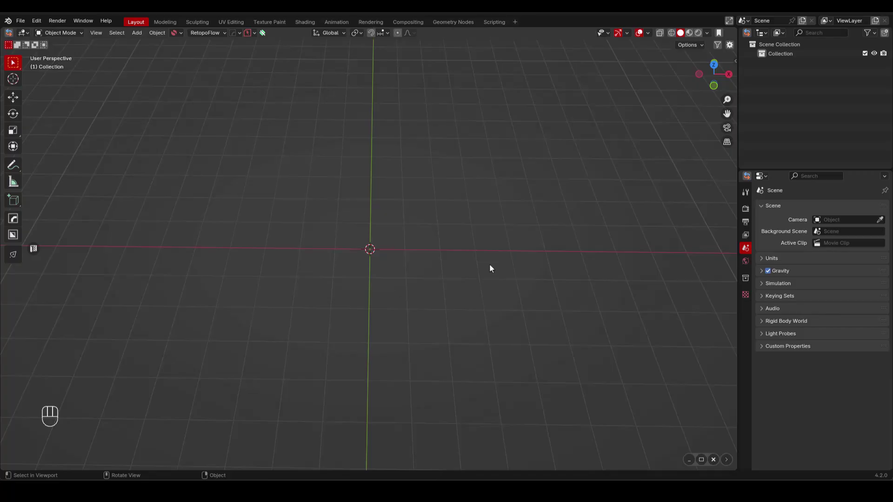
Adjust the empty scene before modelling, ready for the first plane.
click(424, 258)
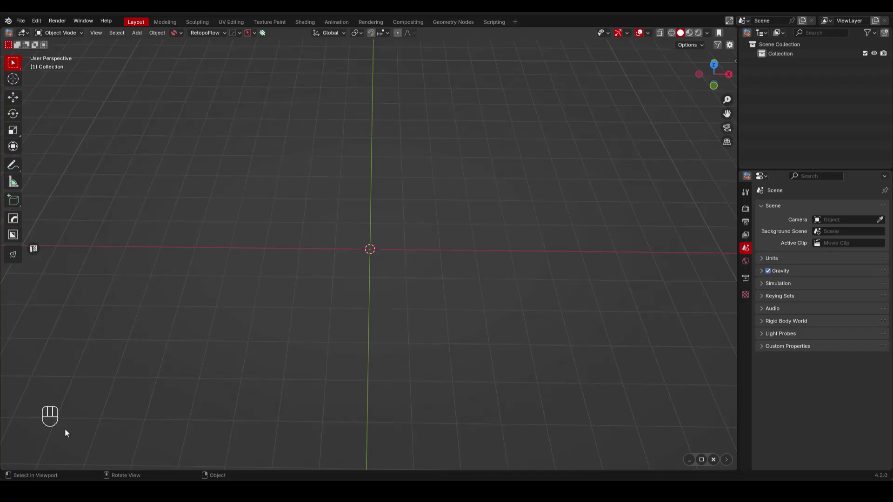
key(s)
key(d)
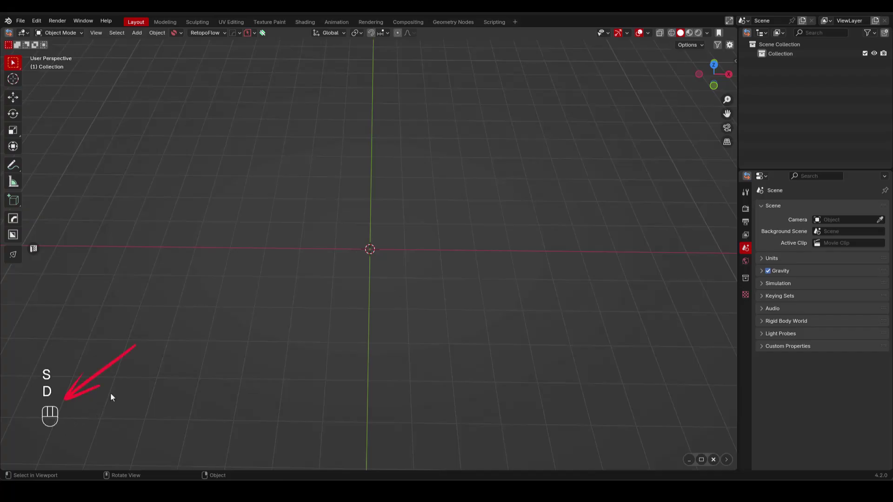
click(420, 319)
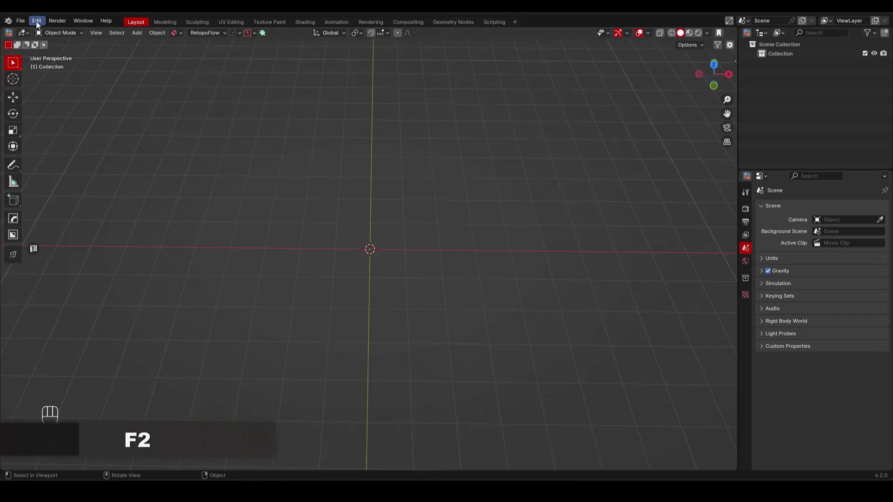
drag(39, 23, 57, 146)
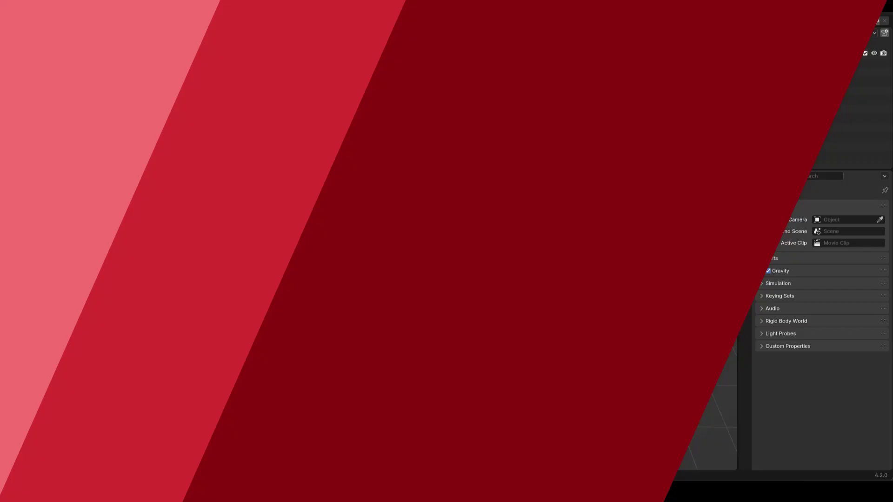
Switch to top view and add a square plane mesh at the scene centre.
key(KP_7)
key(shift+a)
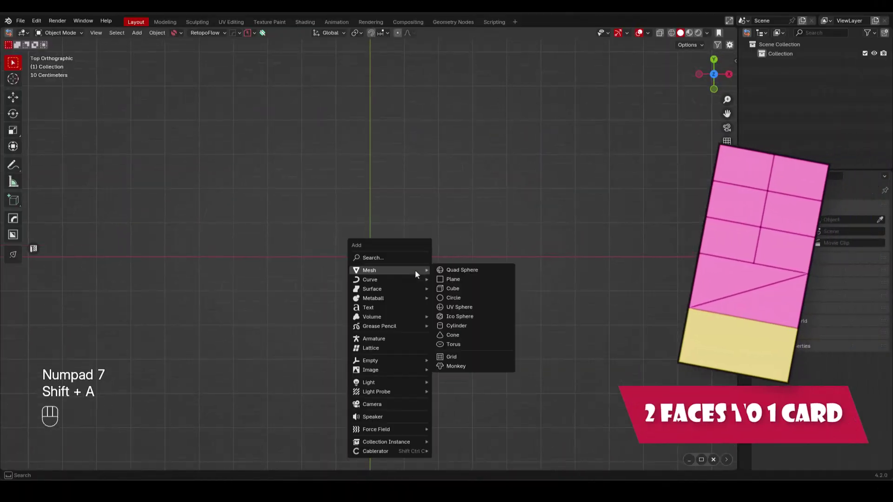
key(`)
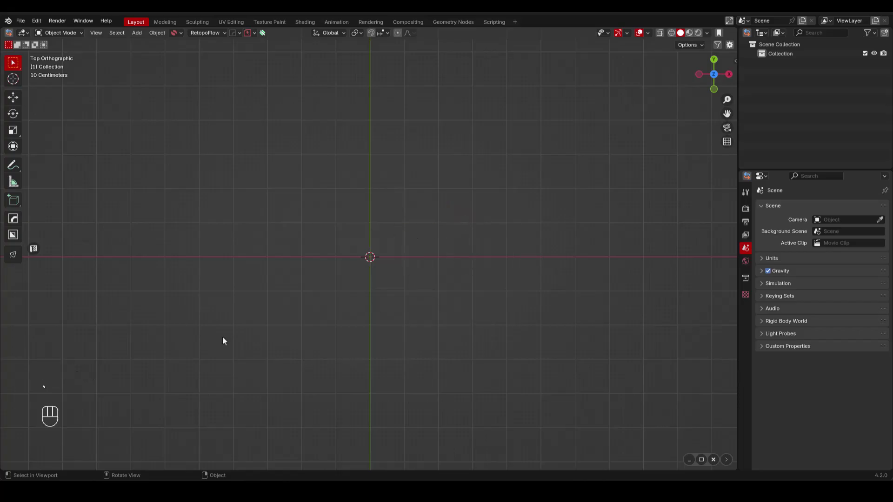
key(shift+a)
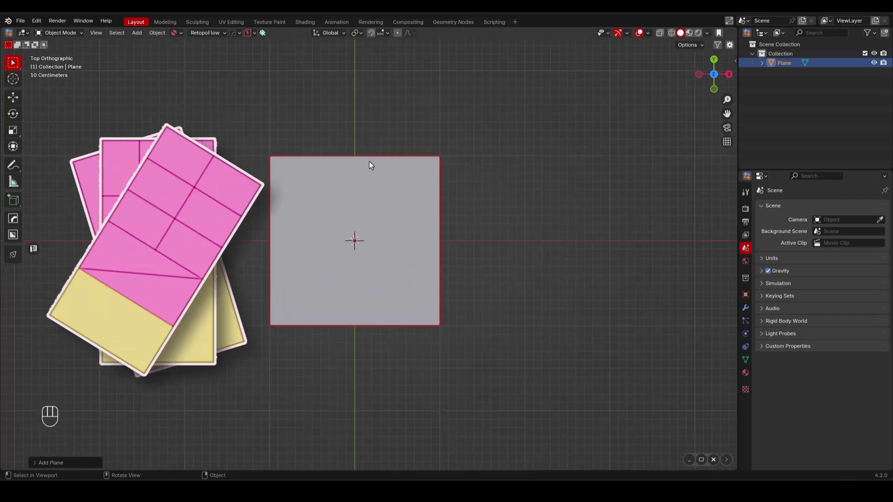
Edit the plane as a two-by-two quad grid and select its lower faces in face mode.
key(Tab)
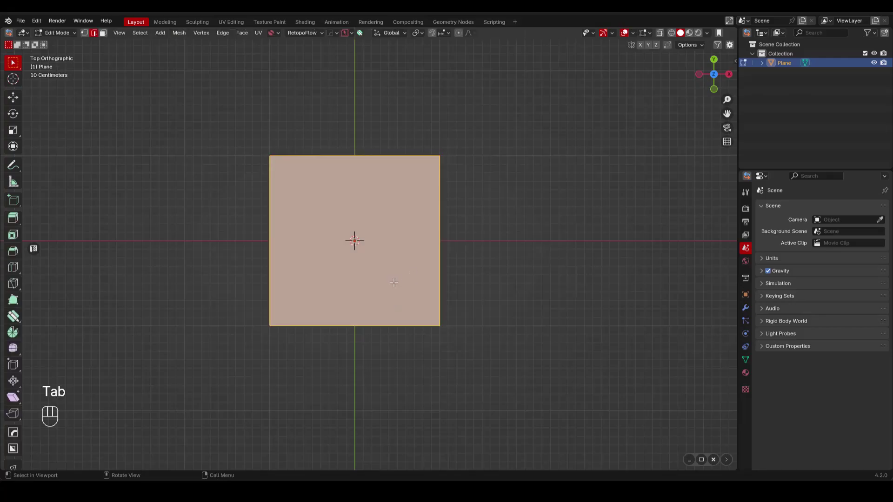
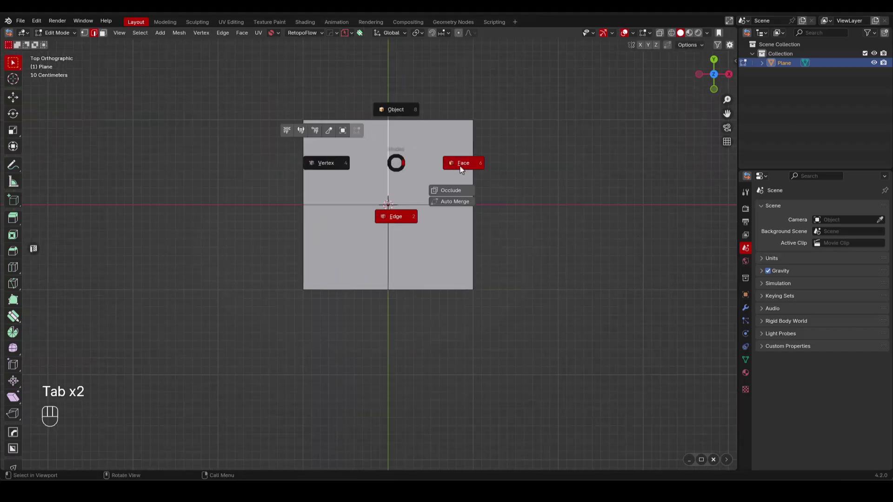
click(354, 246)
click(443, 254)
click(369, 251)
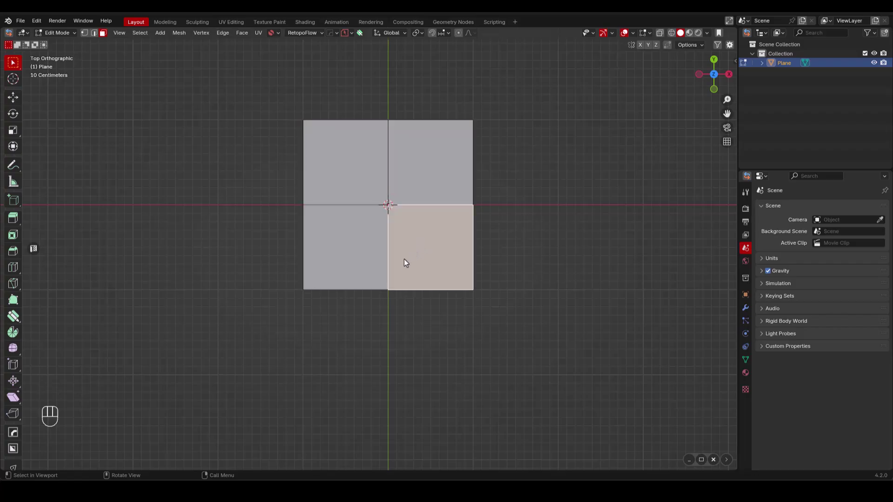
click(376, 277)
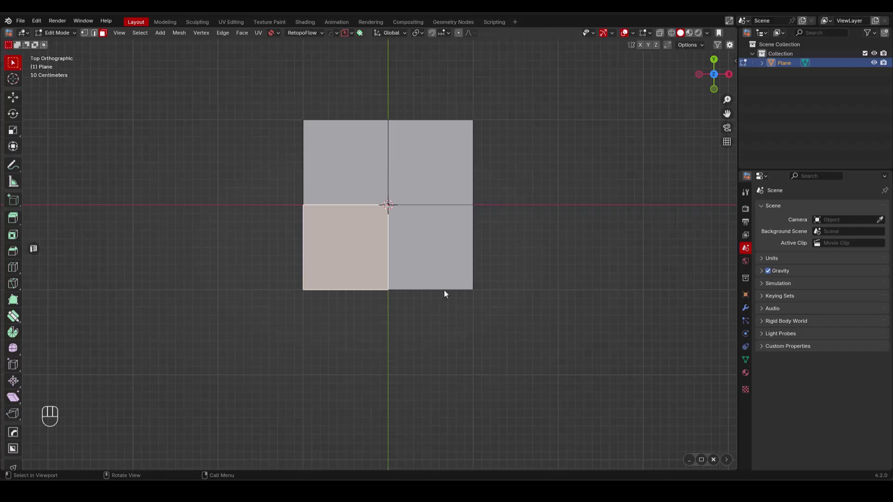
Dissolve the lower middle edge so the two bottom quads merge into one face.
key(Tab)
key(Tab)
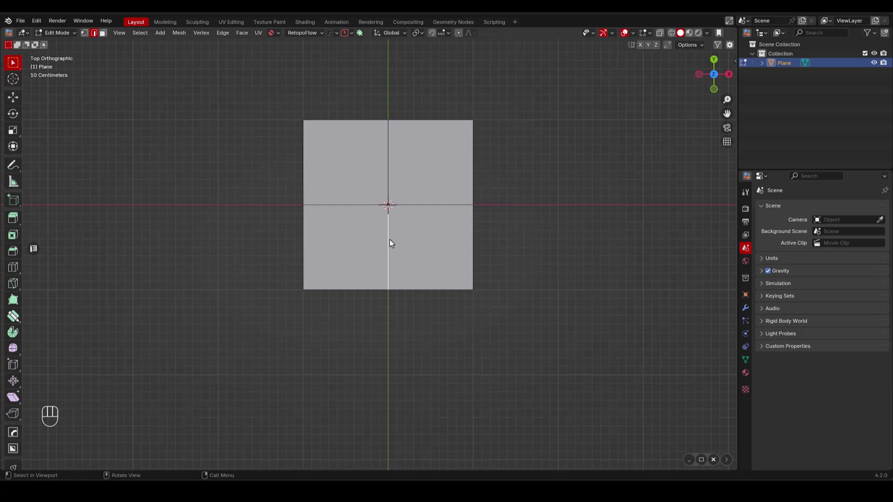
key(x)
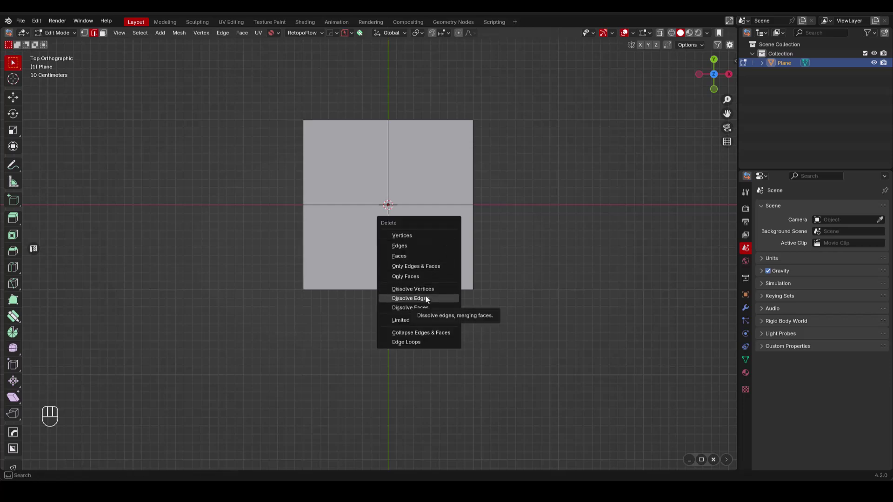
click(542, 250)
click(390, 250)
key(alt+x)
key(ctrl+x)
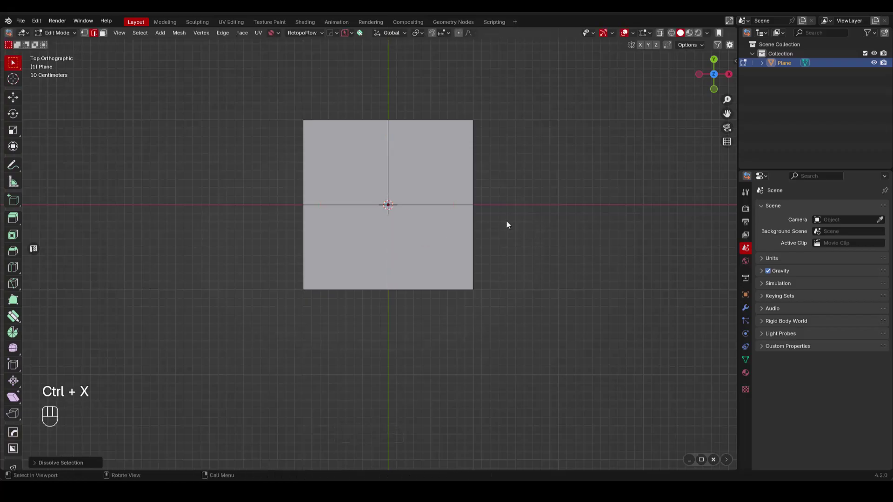
Start a knife cut diagonally from the lower left toward the right-middle.
key(k)
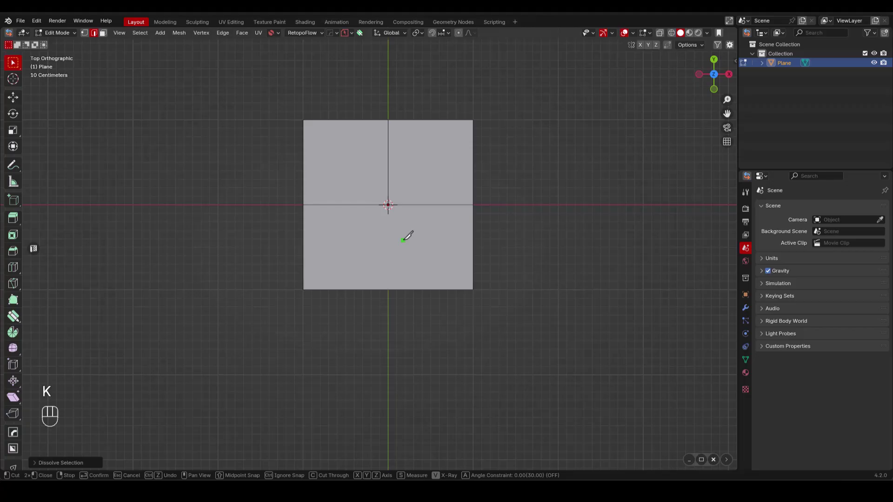
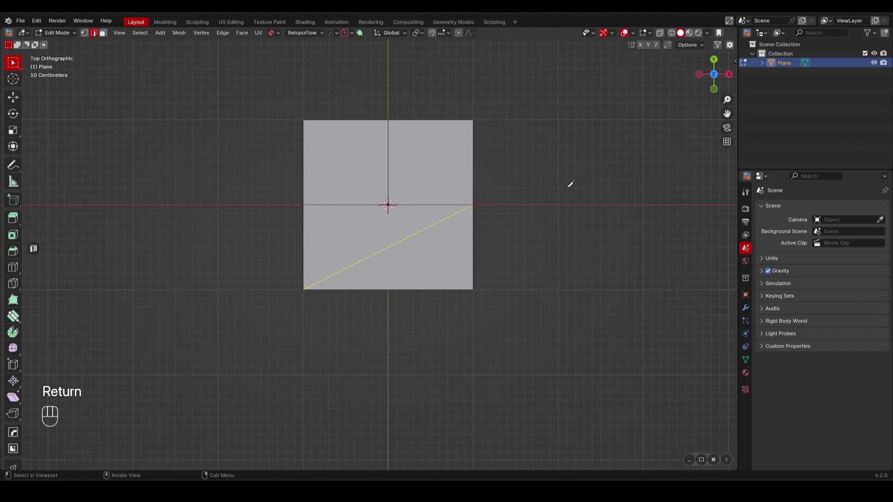
Adjust the cut's right-edge vertices to finish the diagonal edge.
key(Tab)
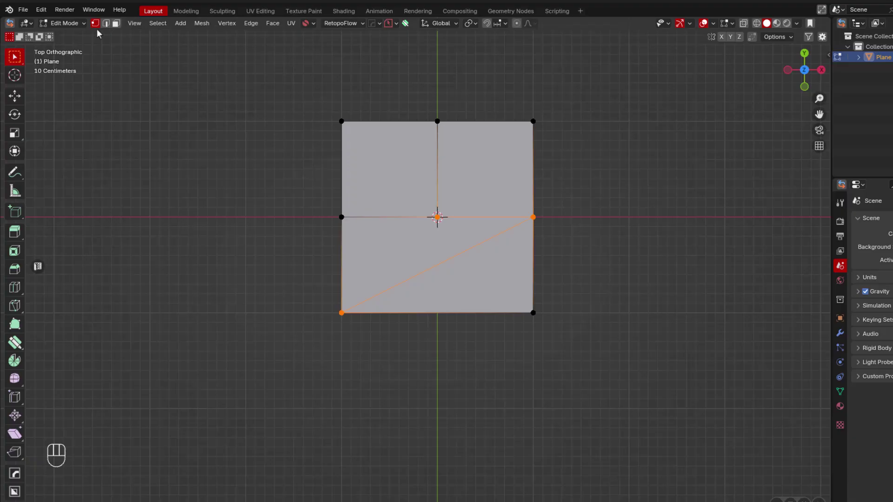
click(480, 208)
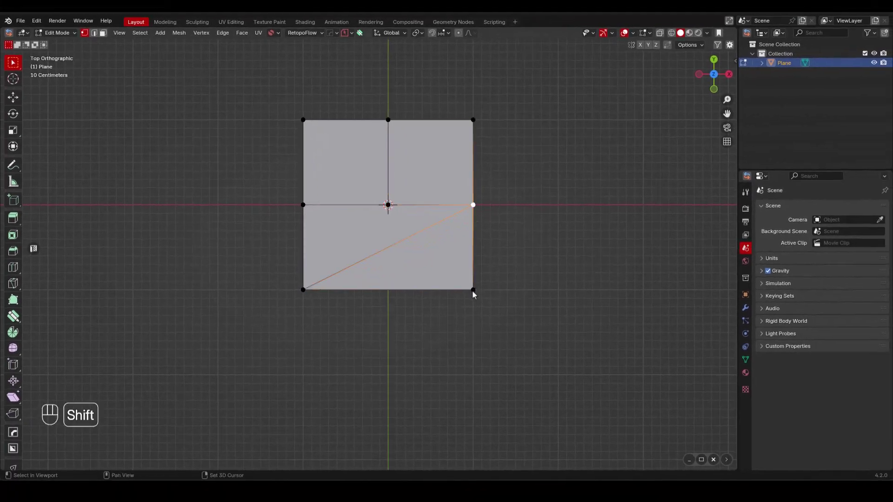
drag(539, 229, 511, 237)
click(511, 236)
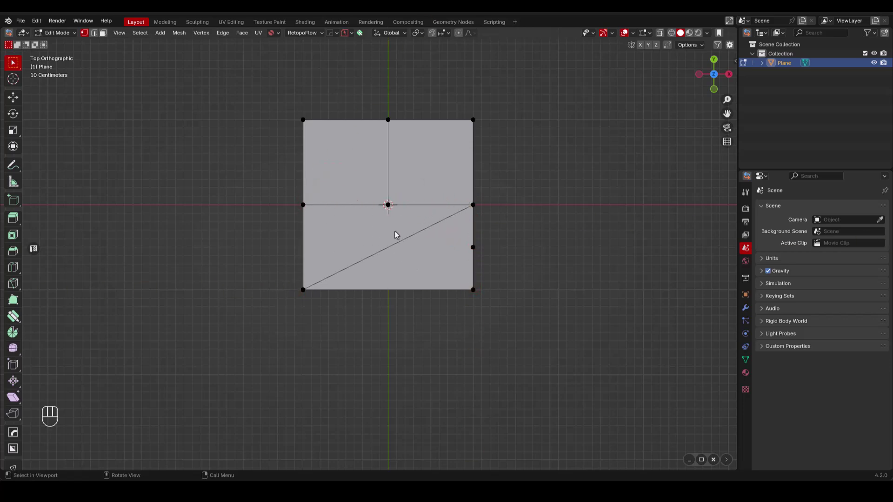
Abandon a loop cut, then extrude the bottom edge down along Y into a new strip.
key(ctrl+r)
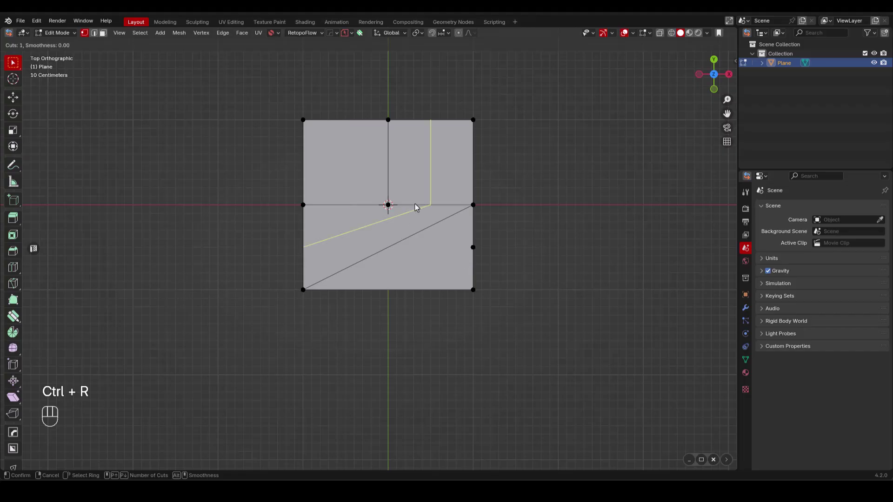
key(Tab)
click(390, 294)
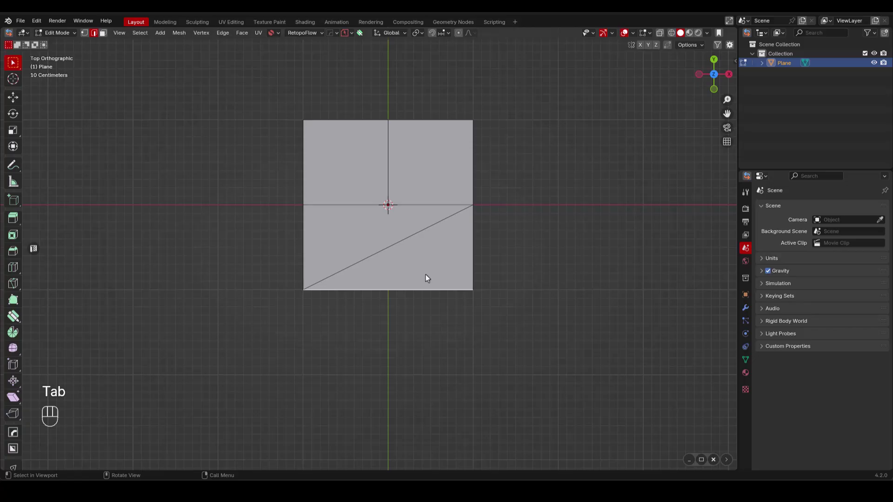
key(e)
key(y)
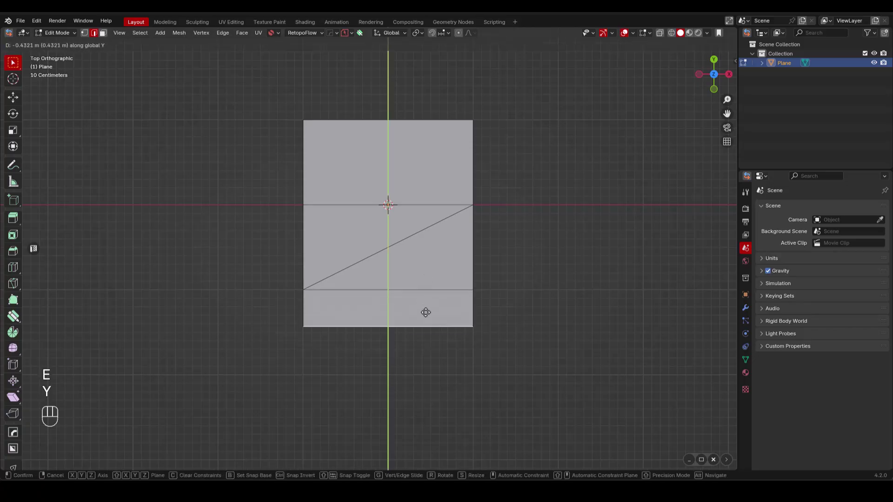
click(429, 330)
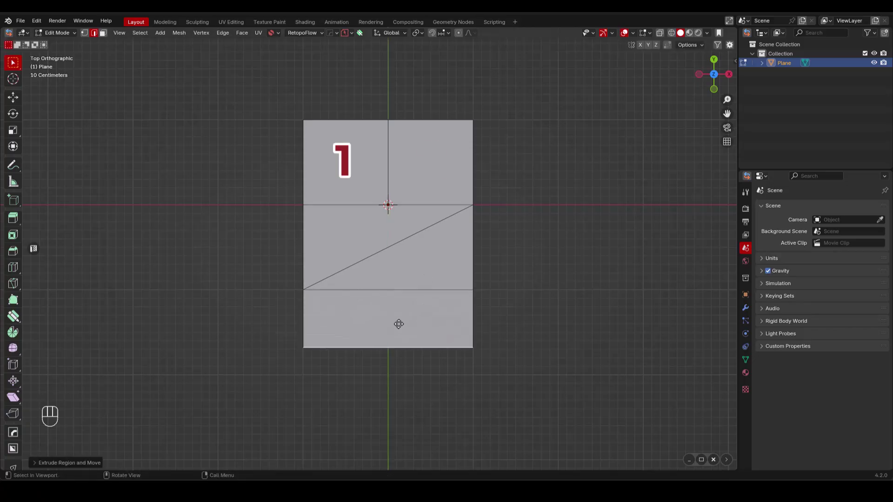
Run Analyze Mesh from the side panel: 11 vertices, 15 edges, 5 quads, no tris or n-gons.
key(Tab)
drag(408, 316, 408, 317)
key(n)
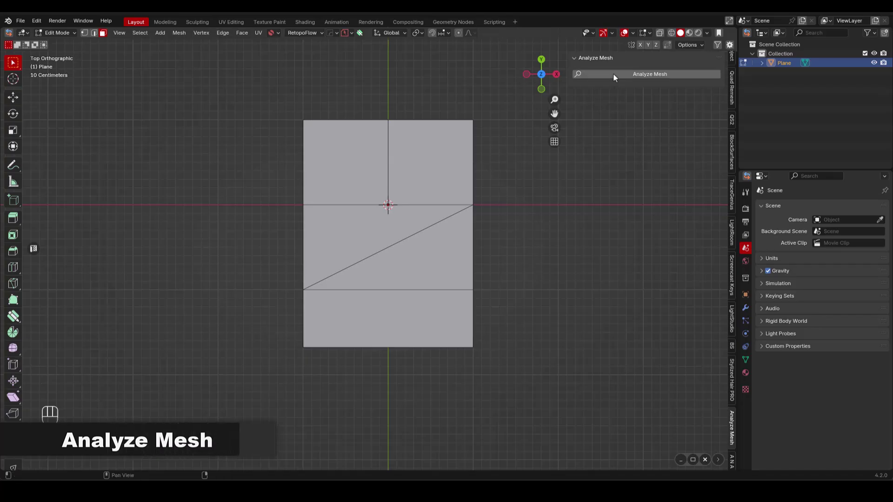
click(616, 78)
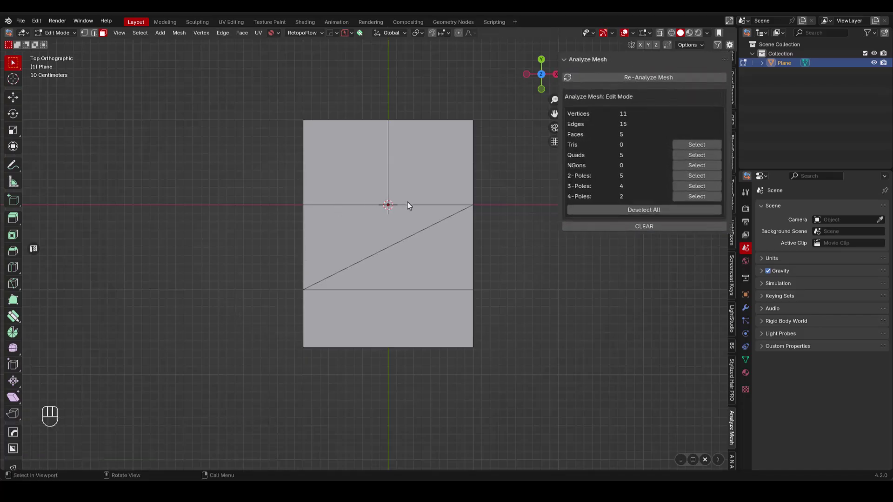
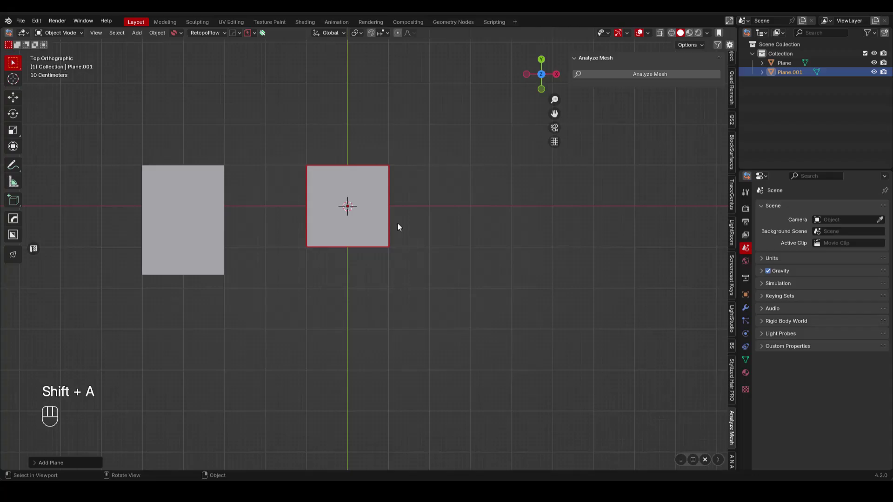
Loop-cut the new plane with two vertical cuts and one horizontal cut into six quads.
key(Tab)
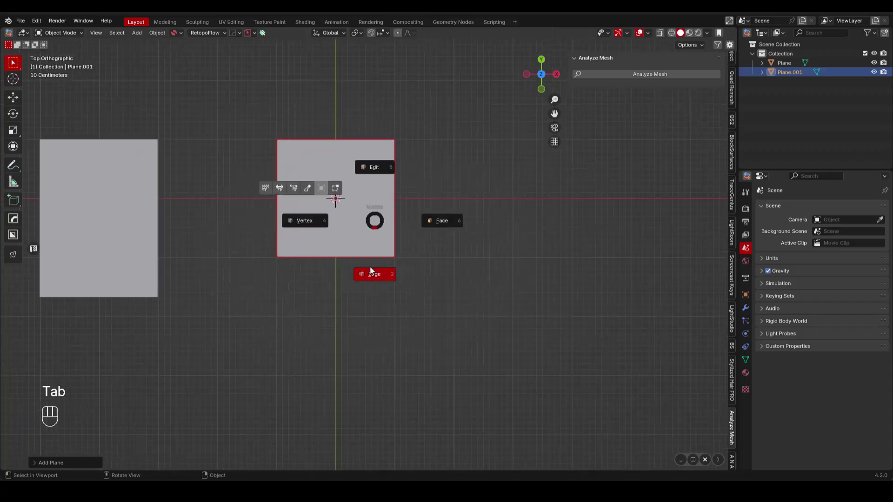
key(ctrl+r)
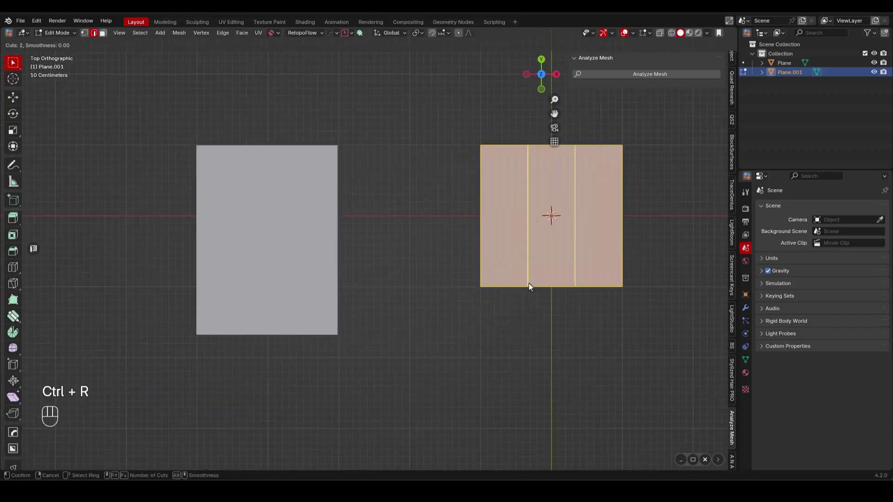
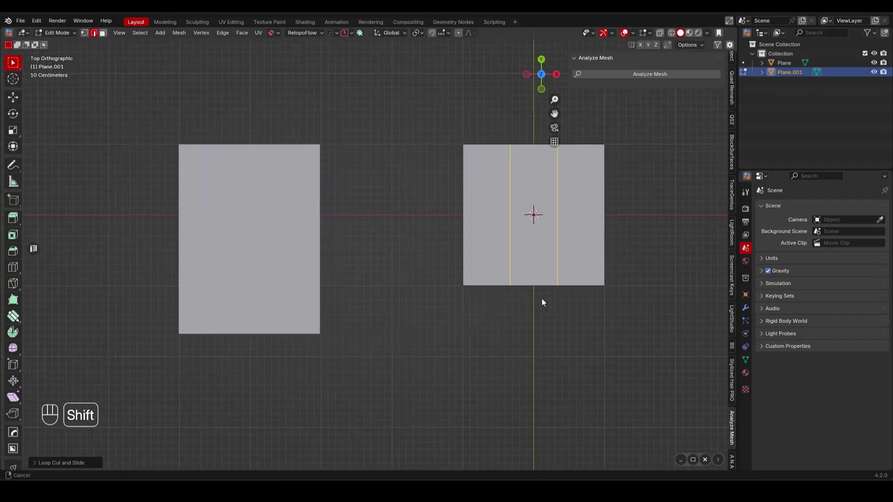
key(ctrl+r)
double_click(406, 234)
click(387, 182)
Select the grid's faces one by one, ending on the bottom-right, then clear the selection.
key(Tab)
click(477, 179)
click(380, 239)
click(419, 236)
click(458, 237)
click(425, 192)
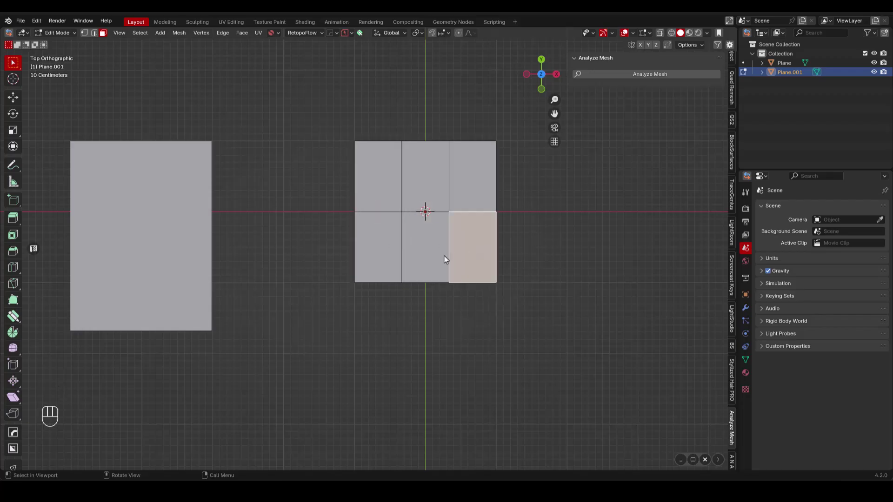
click(447, 258)
key(Tab)
click(428, 287)
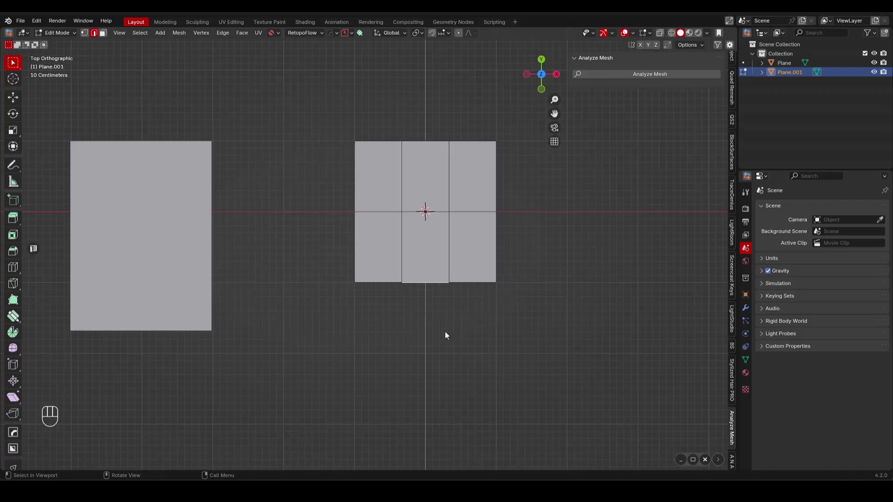
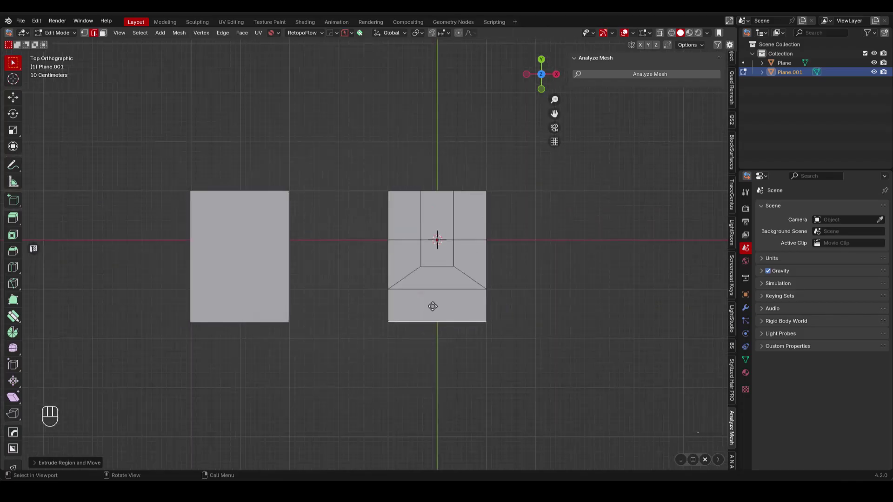
Loop-cut the bottom strip and analyze: 14 vertices, 8 quads, no tris or n-gons.
key(Tab)
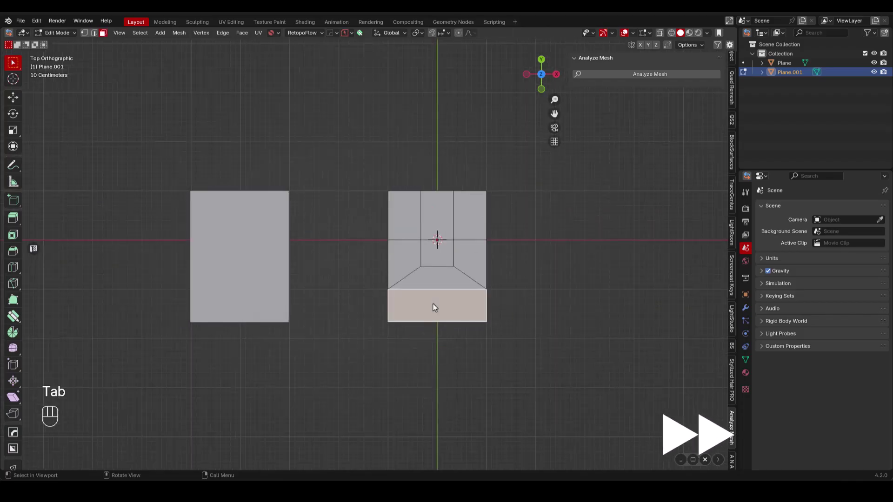
key(ctrl+r)
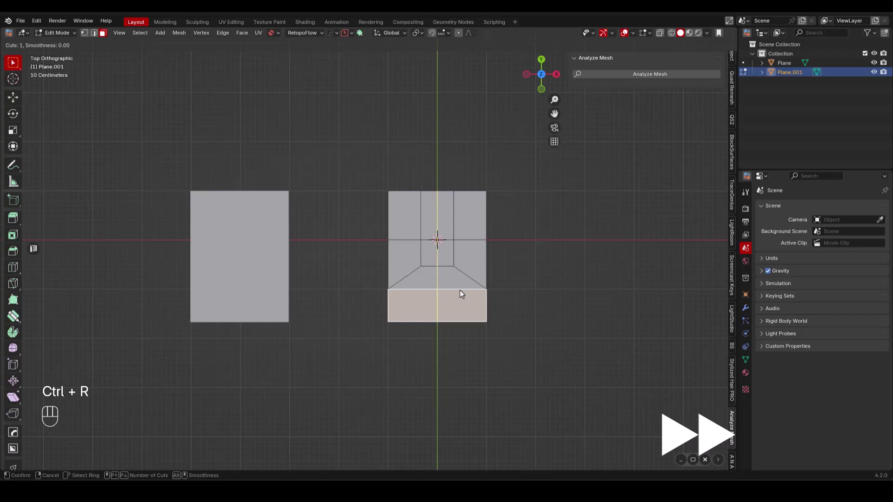
click(454, 283)
click(627, 77)
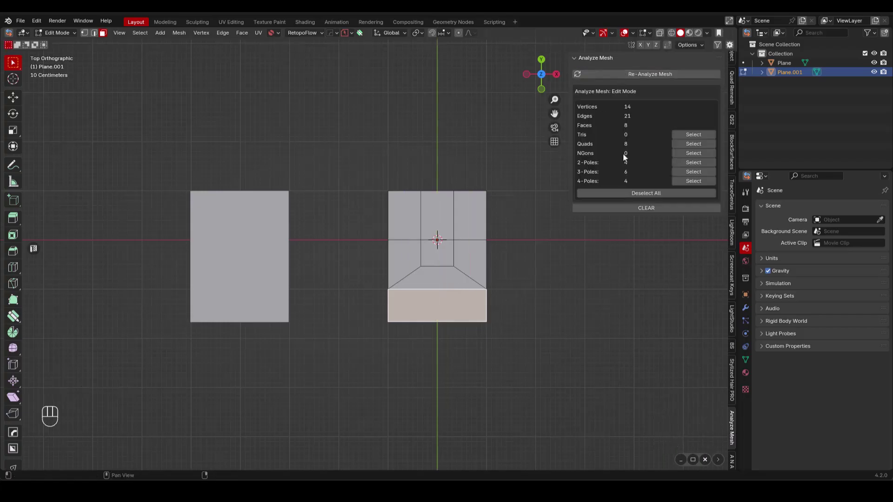
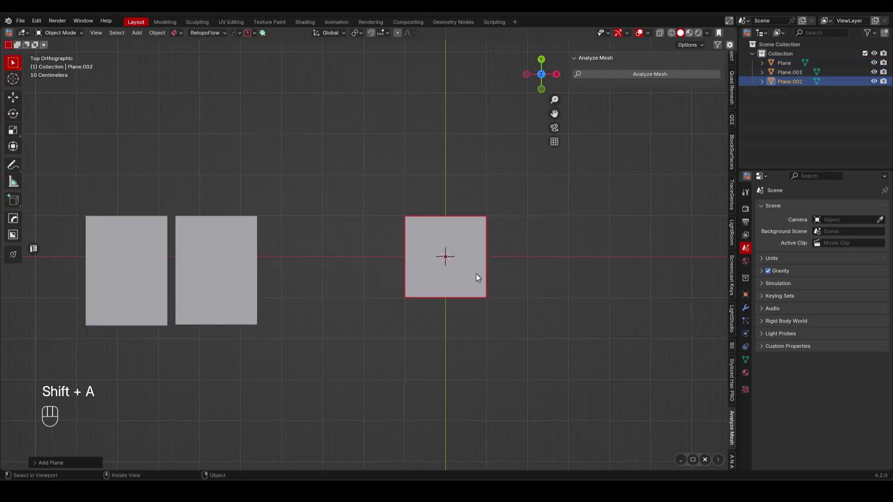
Loop-cut the third plane with two vertical cuts and a centred horizontal cut into six quads.
key(Tab)
click(469, 276)
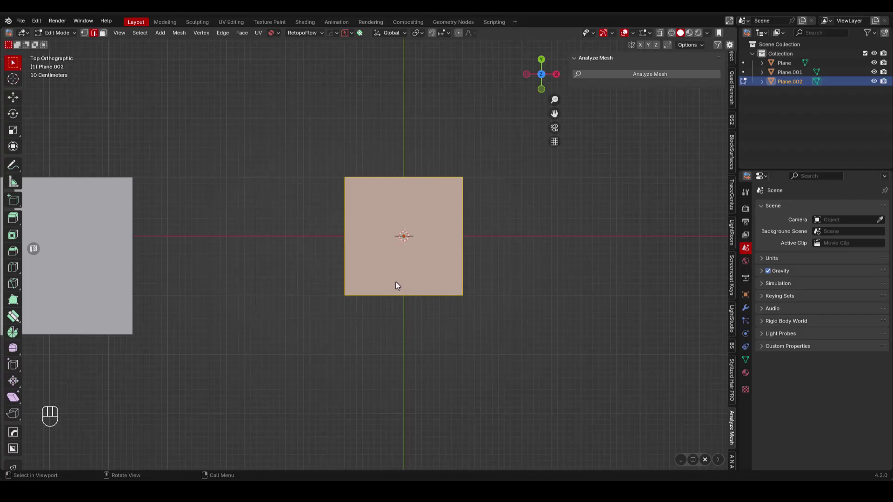
key(ctrl+r)
click(401, 285)
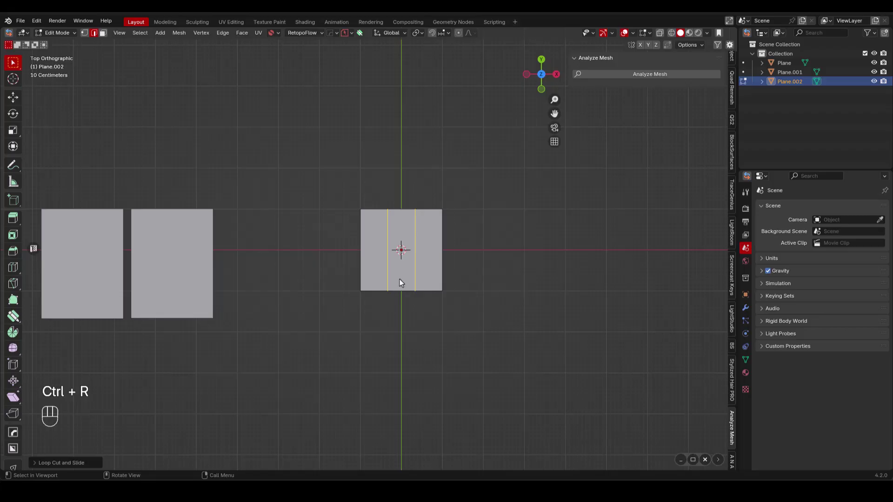
key(ctrl+r)
double_click(385, 247)
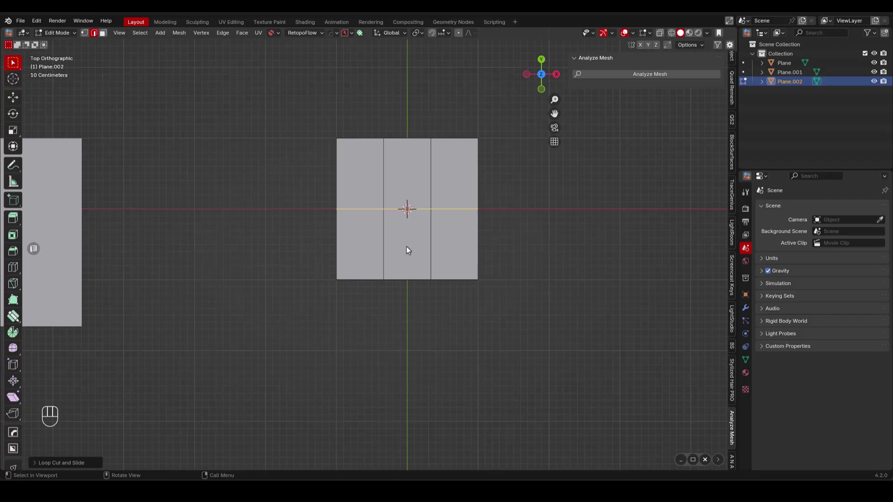
click(410, 251)
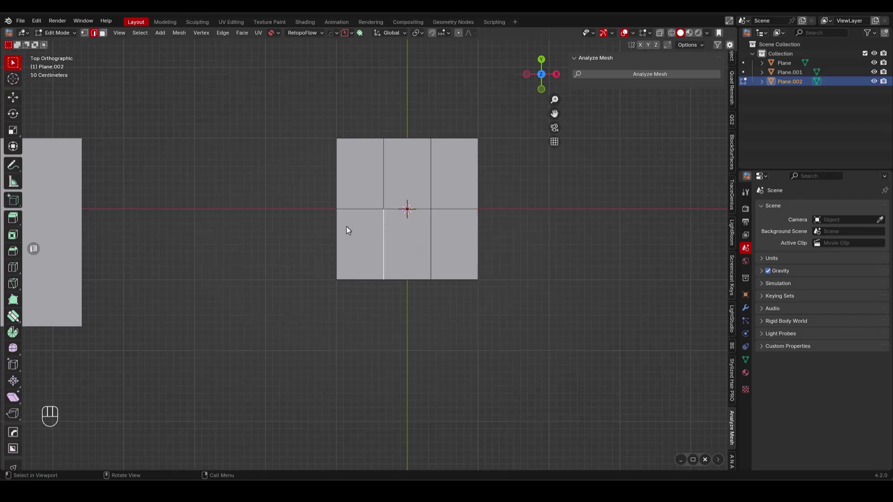
Cut the lower half, dissolve the extra edges and merge the bottom vertices into one point.
key(ctrl+r)
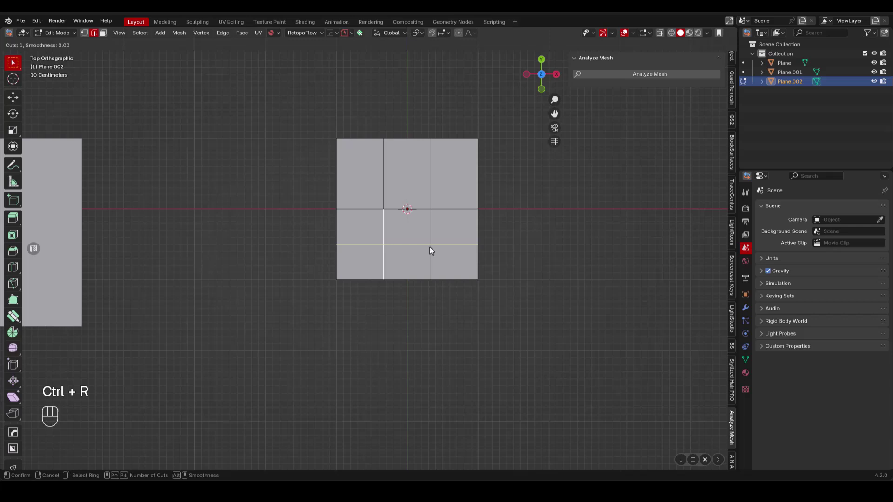
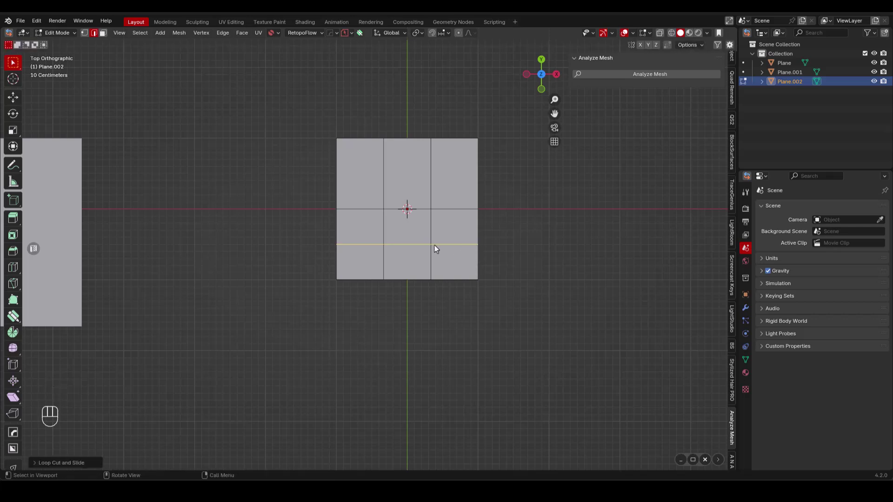
click(418, 246)
key(ctrl+x)
key(Tab)
click(438, 283)
click(390, 285)
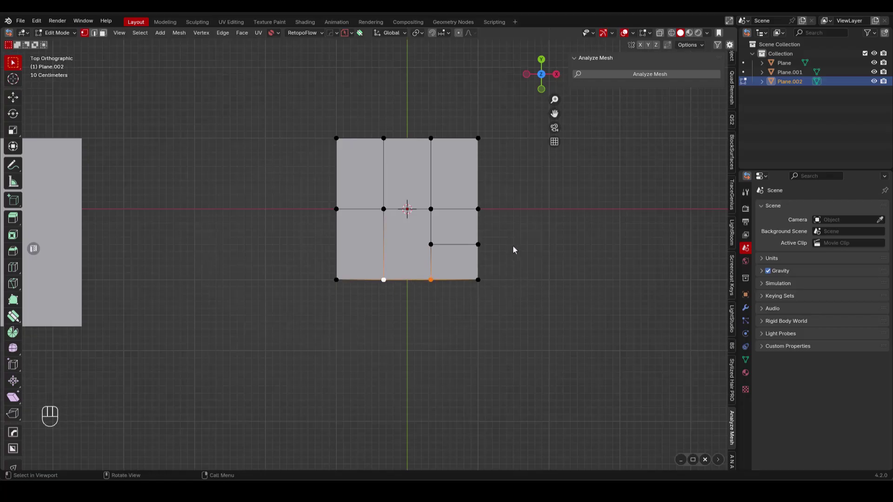
key(m)
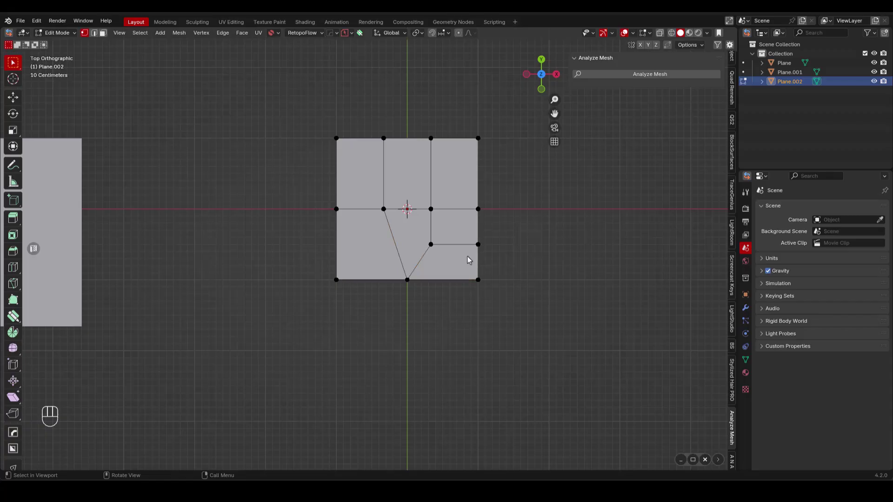
Loop-cut the right column and re-analyze: 13 vertices, 7 quads, no tris or n-gons.
key(ctrl+r)
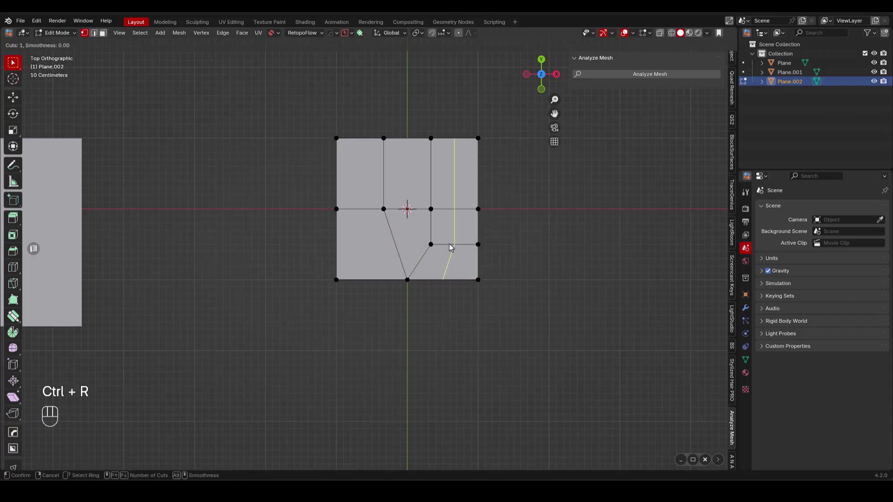
click(378, 223)
key(Tab)
drag(458, 237, 457, 235)
click(650, 80)
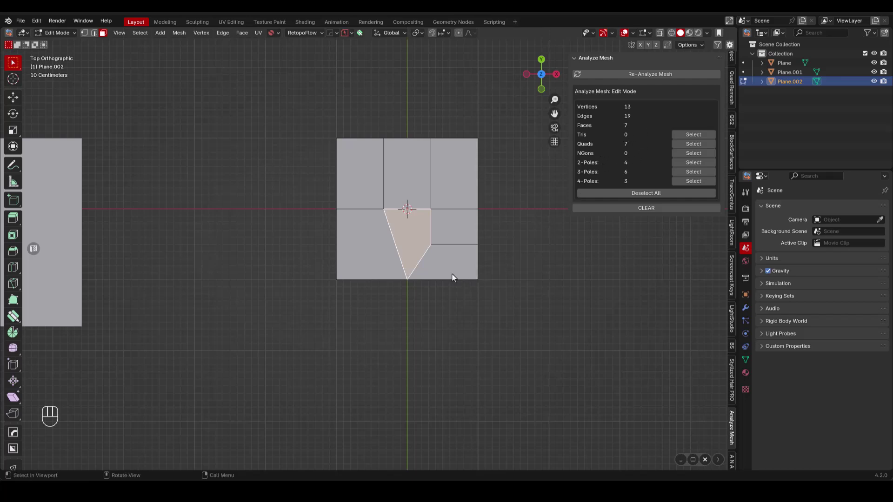
Extrude the third plane's bottom edge downward along Y into a new strip.
key(Tab)
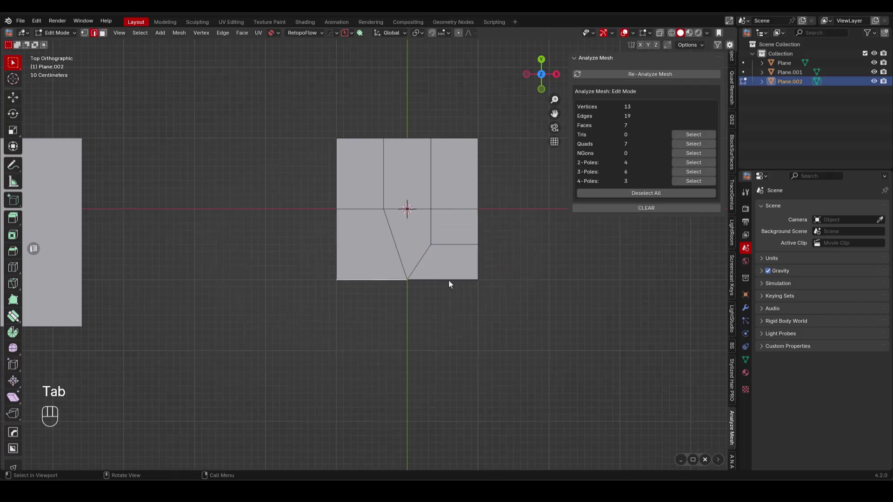
key(e)
key(y)
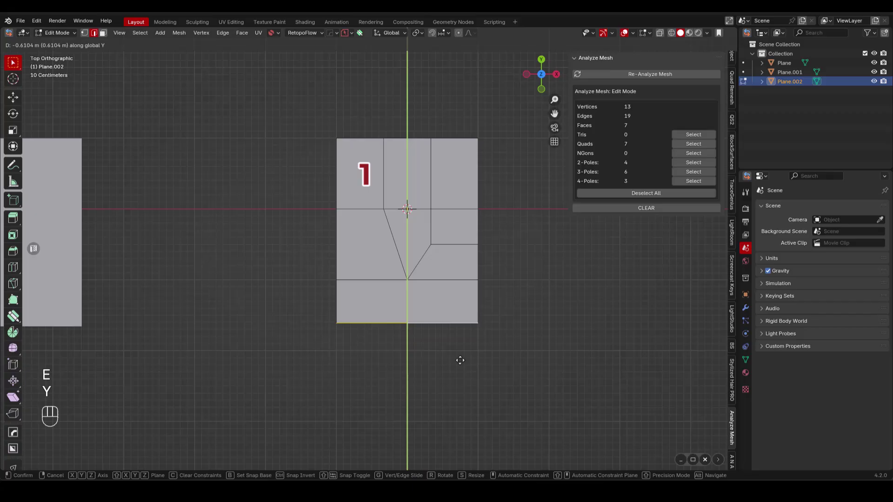
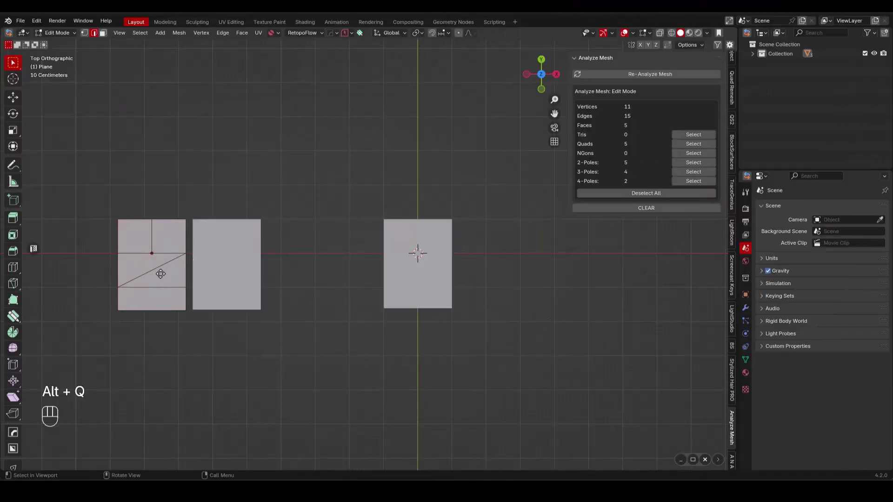
Add an edge loop near the bottom of the plane and slide it into place.
key(alt+q)
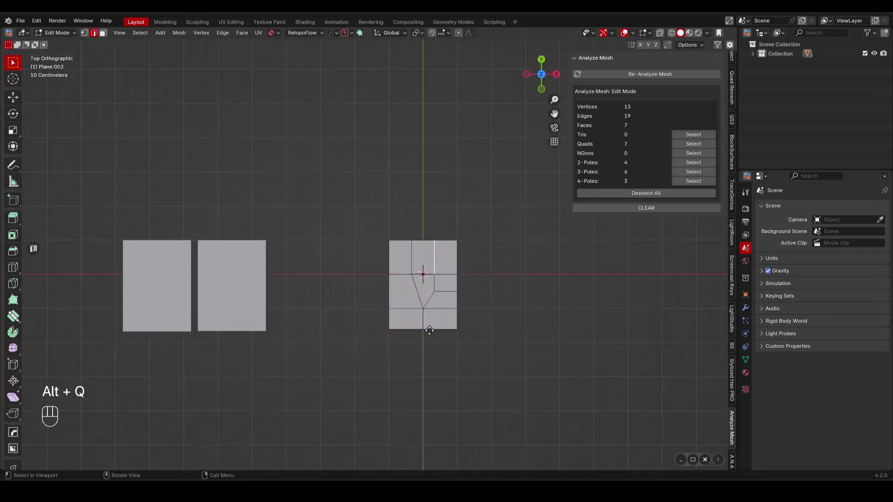
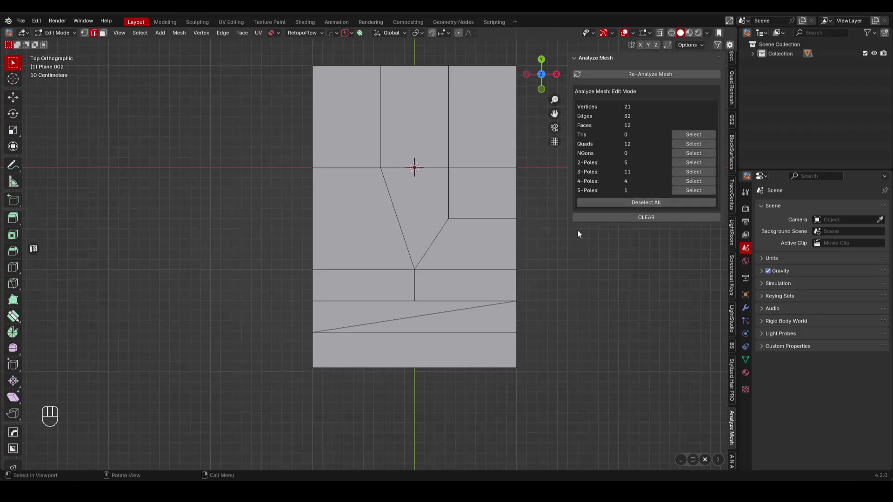
key(ctrl+r)
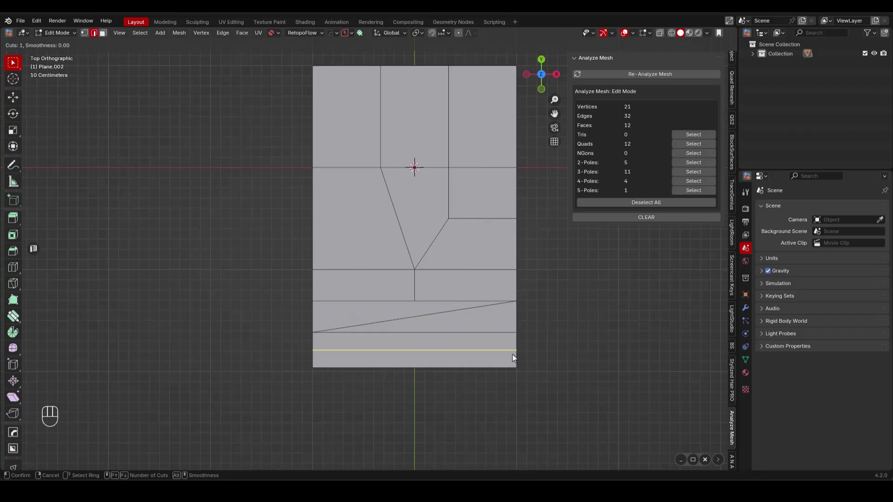
click(539, 278)
drag(539, 278, 539, 279)
Select the bottom rows of faces in face mode and delete them as Faces.
key(Tab)
click(486, 293)
click(478, 321)
click(461, 344)
key(x)
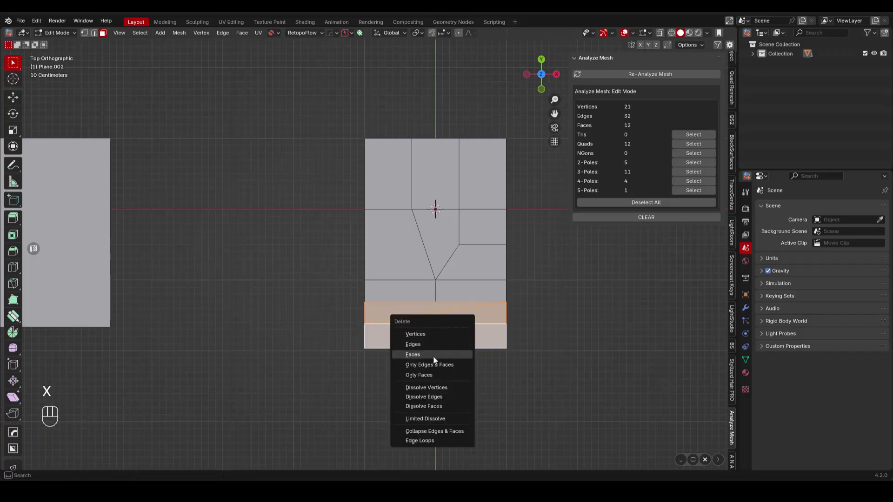
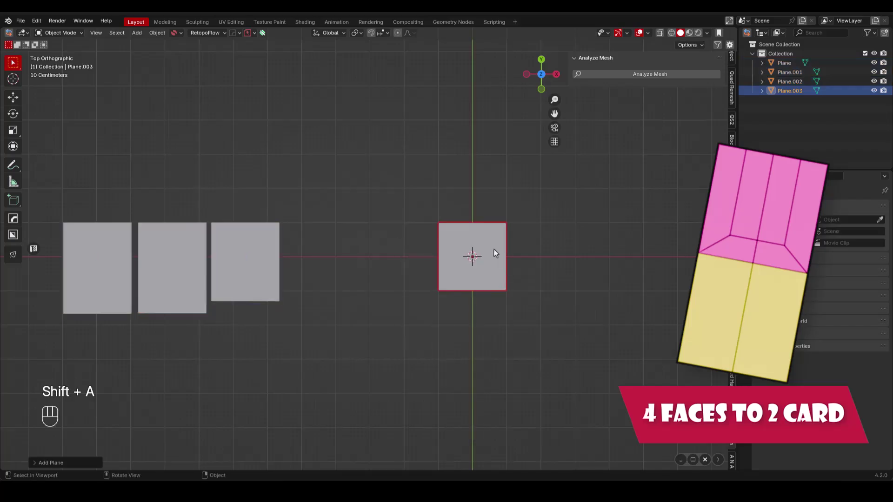
Loop-cut the new plane into columns and pull the lower middle edge up along Y.
key(Tab)
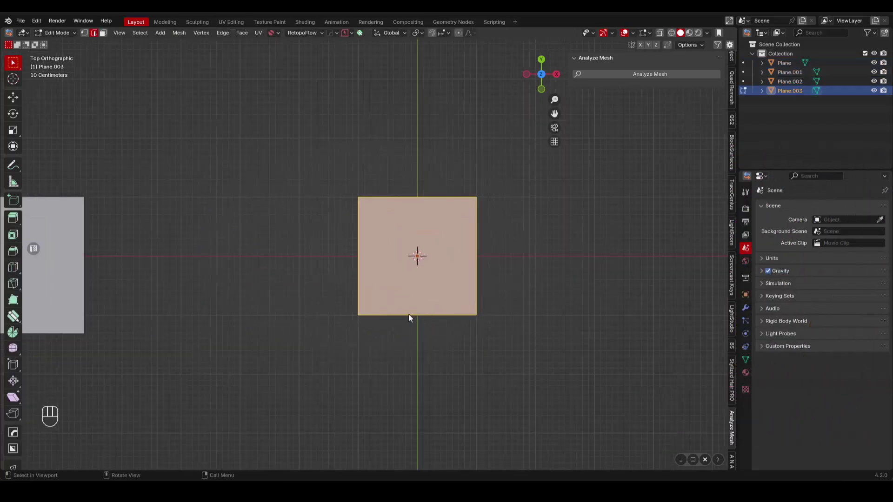
key(ctrl+r)
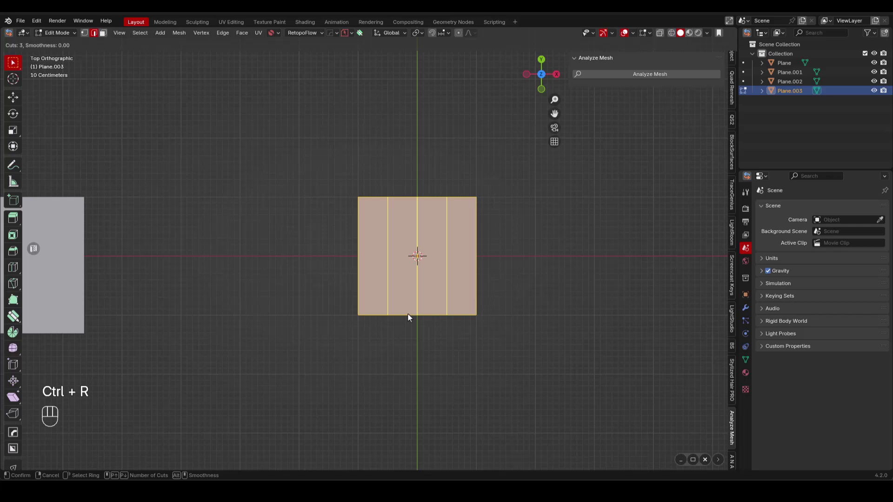
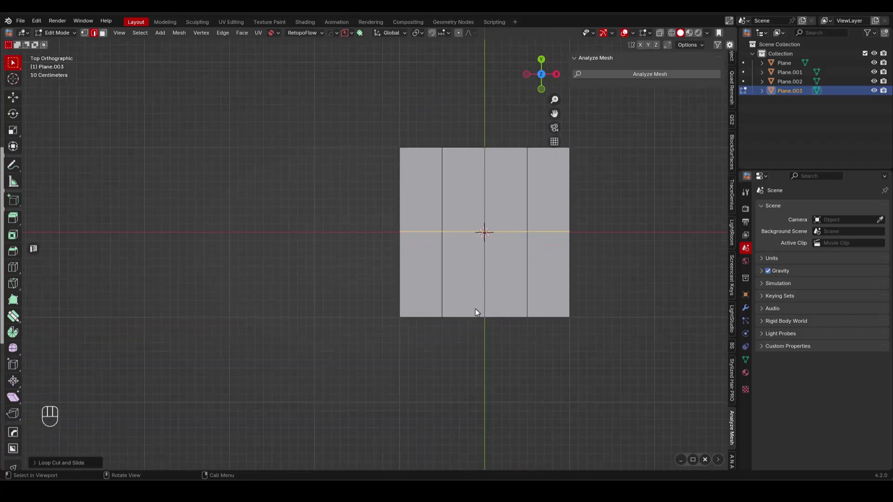
click(505, 322)
key(g)
key(y)
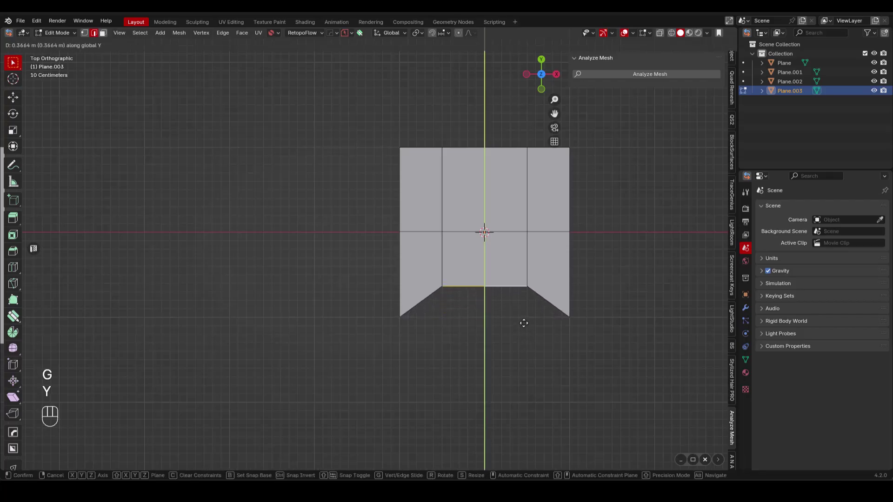
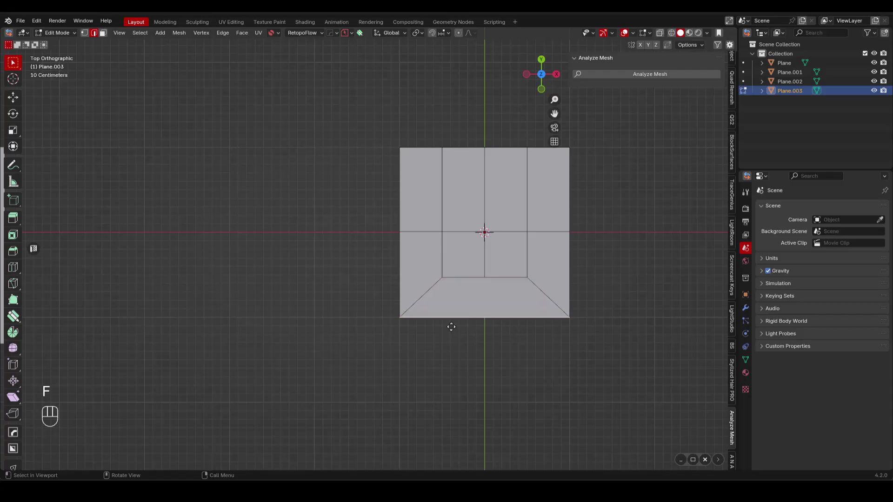
Knife a vertical cut through the bottom face, add a loop cut, and verify 12 quads with Analyze Mesh.
key(k)
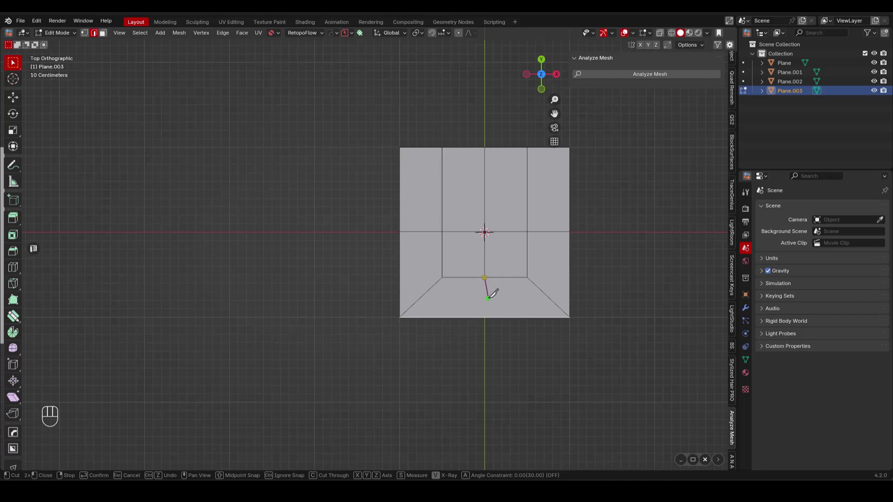
key(a)
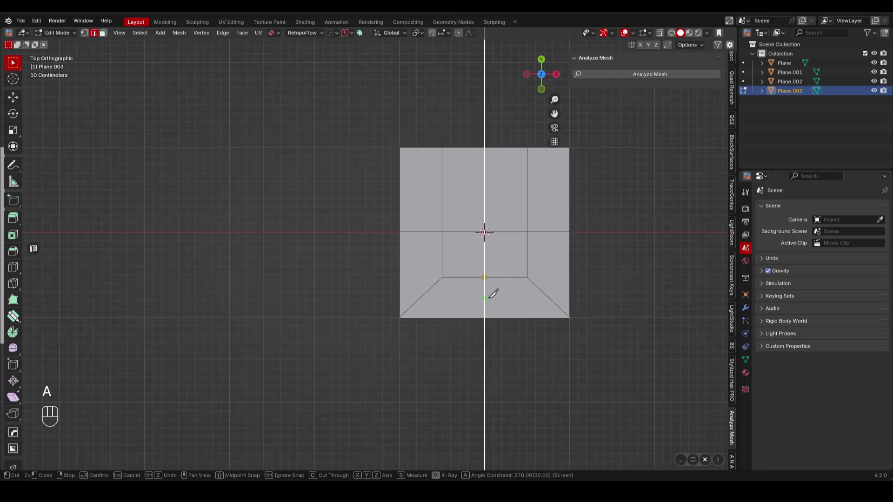
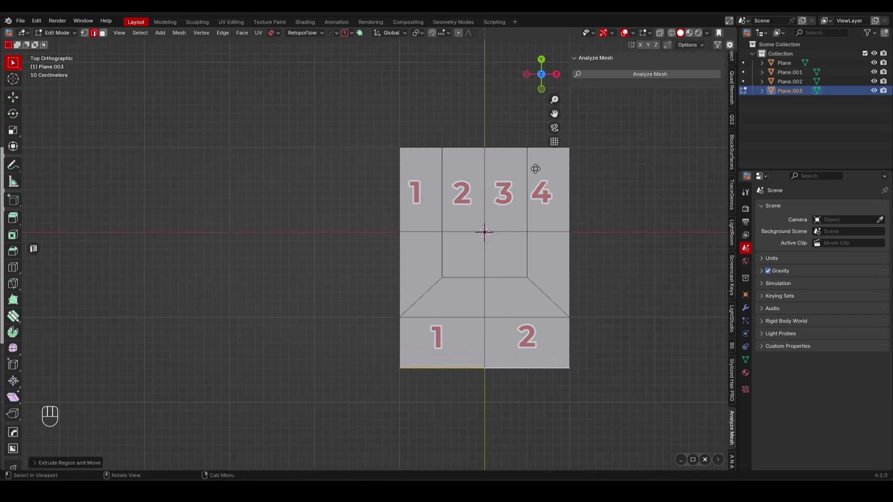
key(ctrl+r)
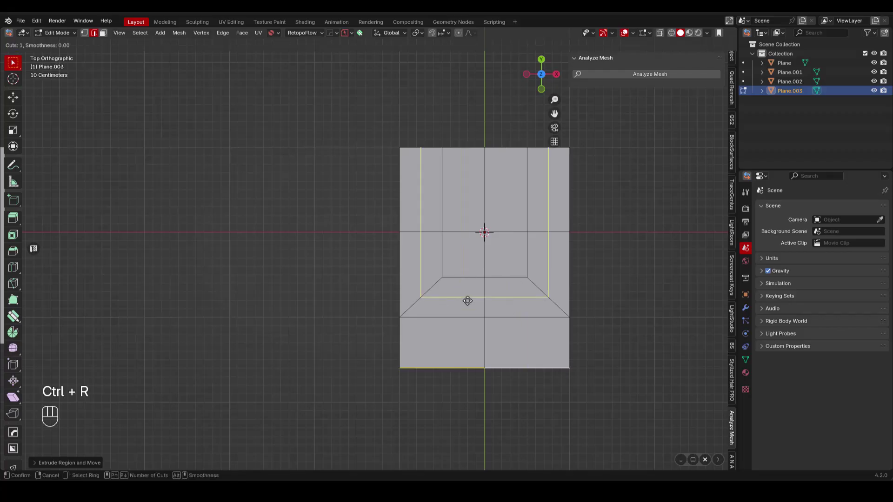
click(514, 281)
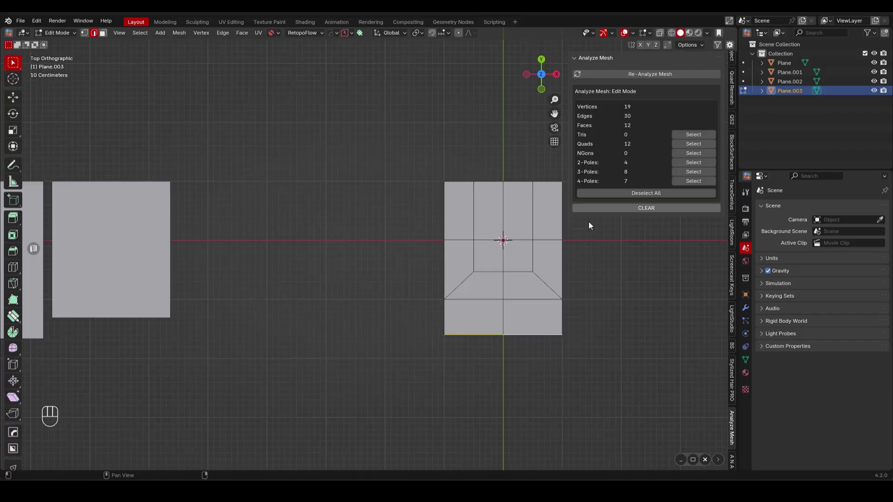
key(Tab)
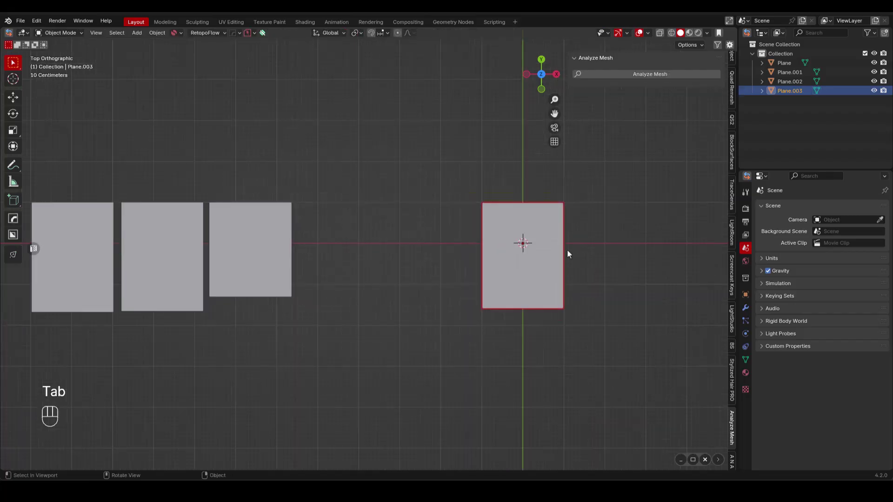
Add a new plane and loop-cut it into a five-by-four grid of quads.
key(g)
key(shift+a)
key(Tab)
key(ctrl+r)
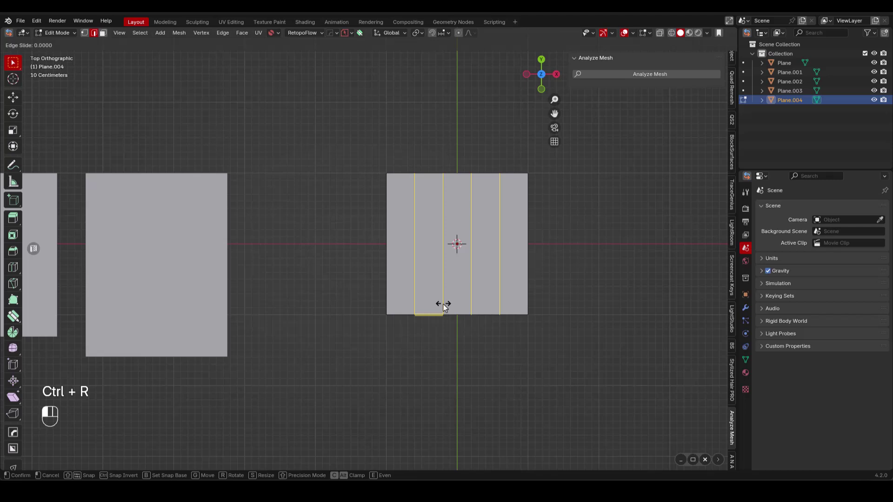
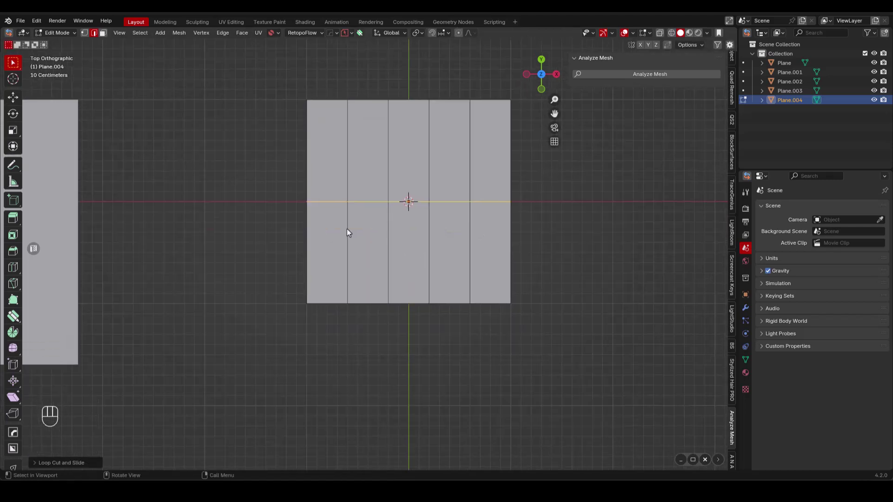
key(ctrl+r)
click(358, 254)
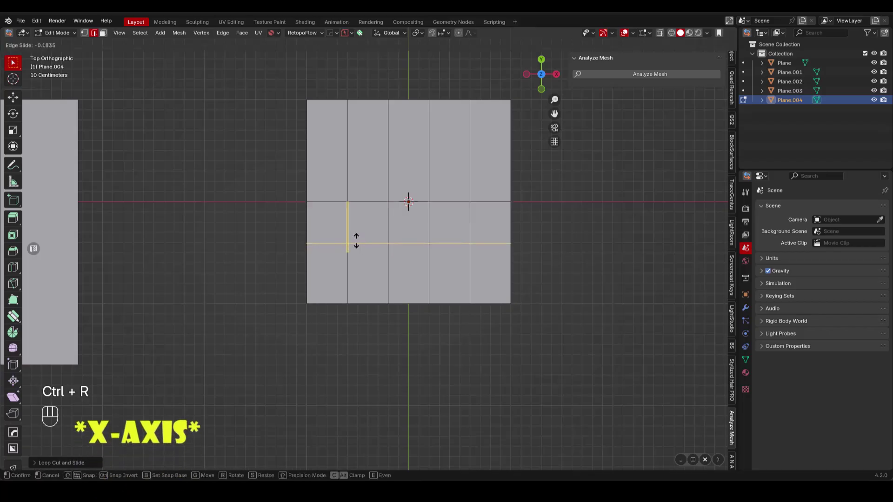
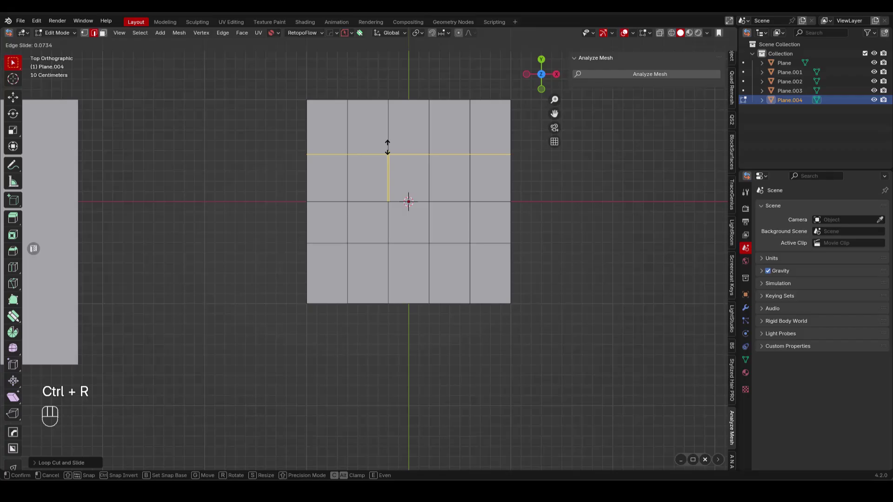
click(390, 151)
Merge pairs of bottom-row vertices on both sides so the outer columns angle inward.
key(Tab)
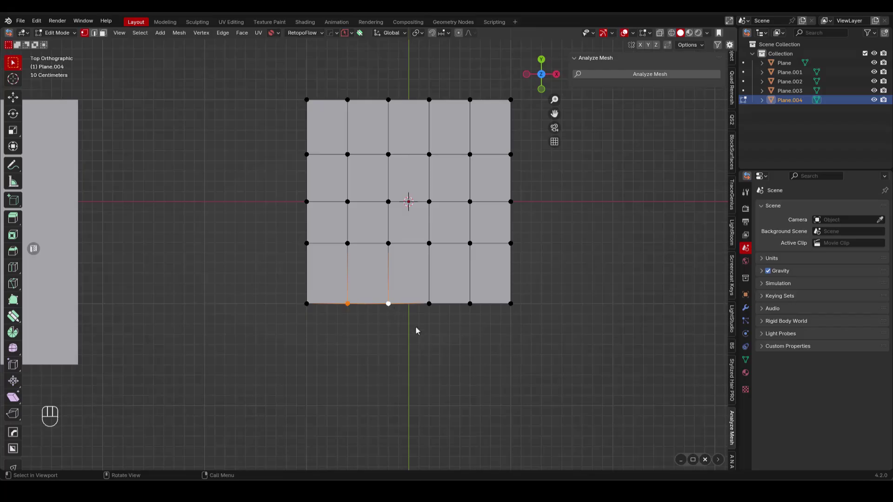
key(m)
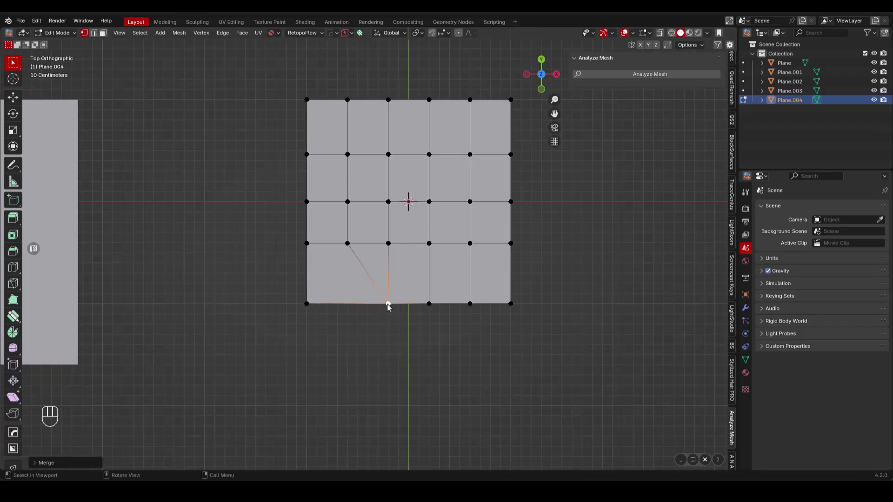
click(476, 305)
click(436, 308)
key(1)
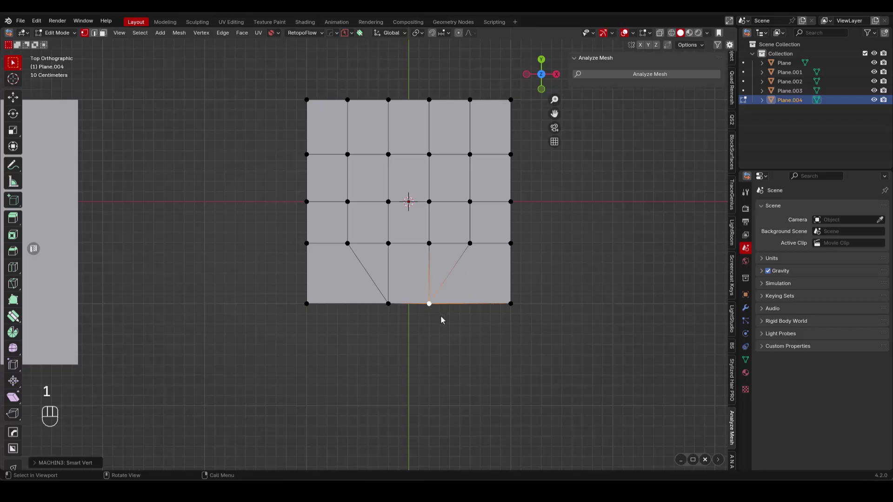
Loop-cut across the narrow bottom face, analyze the mesh, and select the leftover triangles.
click(452, 335)
key(ctrl+r)
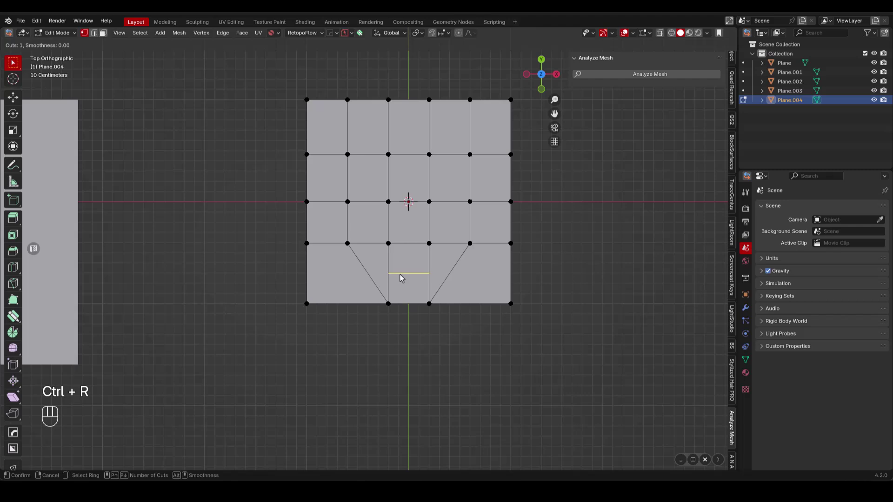
drag(404, 276, 382, 261)
click(638, 76)
click(659, 75)
click(684, 138)
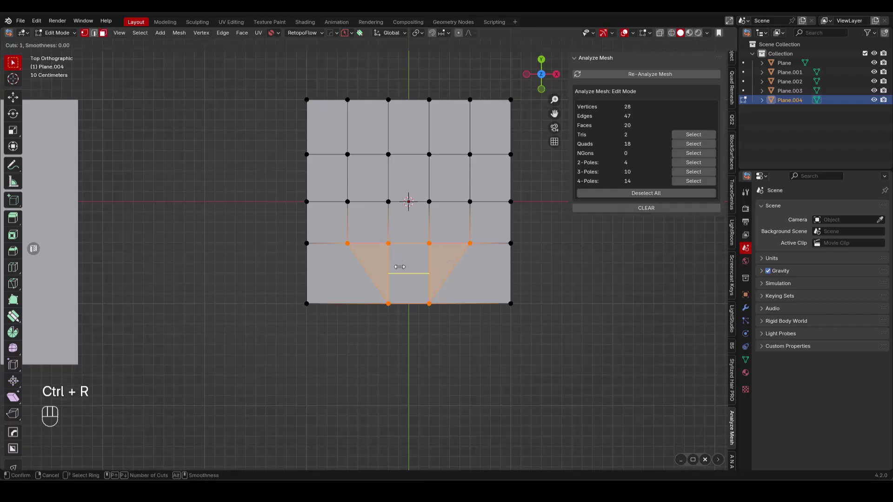
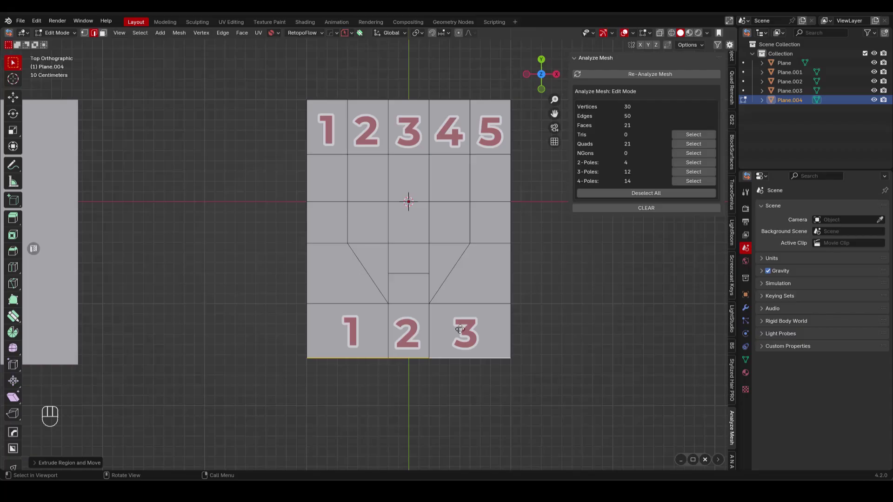
Leave edit mode and slide Plane.004 aside along the X axis.
key(Tab)
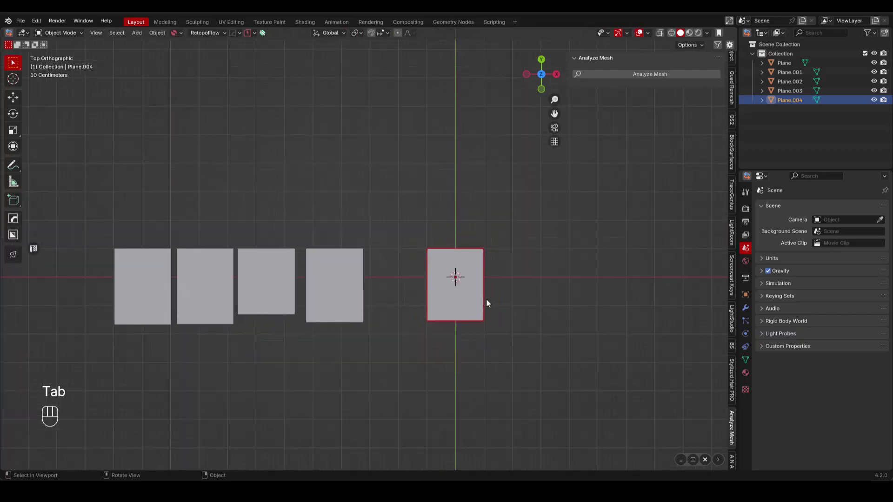
key(g)
key(x)
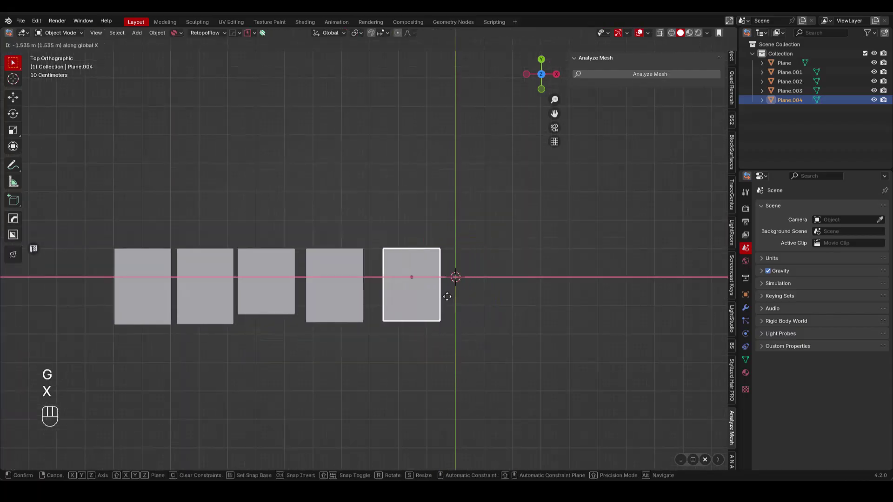
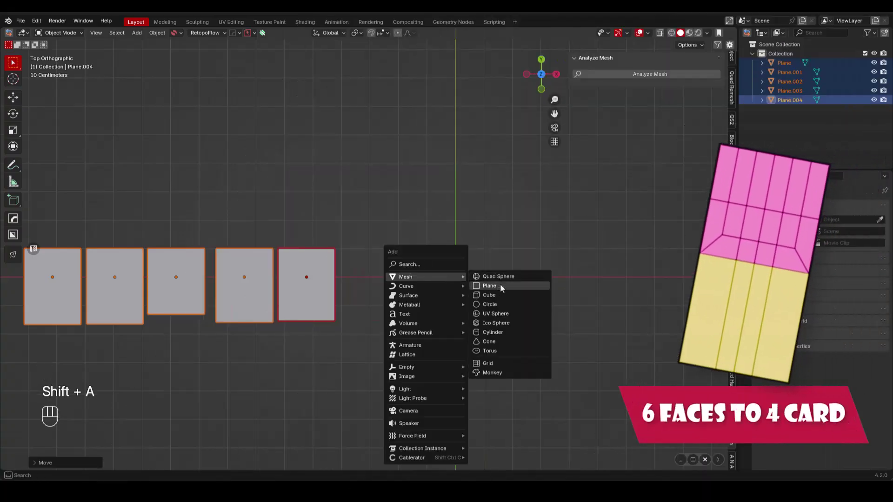
Loop-cut the new plane into six vertical strips and pick its first bottom edge.
key(Tab)
key(ctrl+r)
double_click(401, 356)
key(ctrl+r)
click(381, 296)
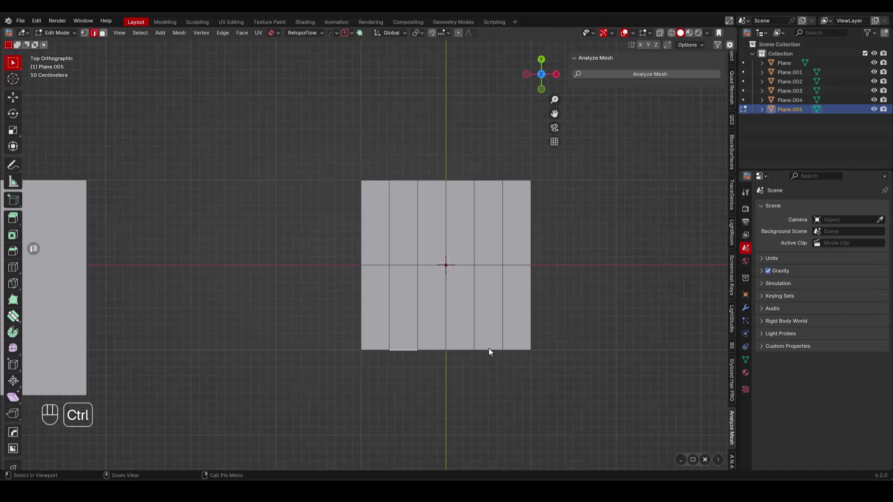
Select the inner bottom edges of the six strips and move them up along Y.
click(491, 350)
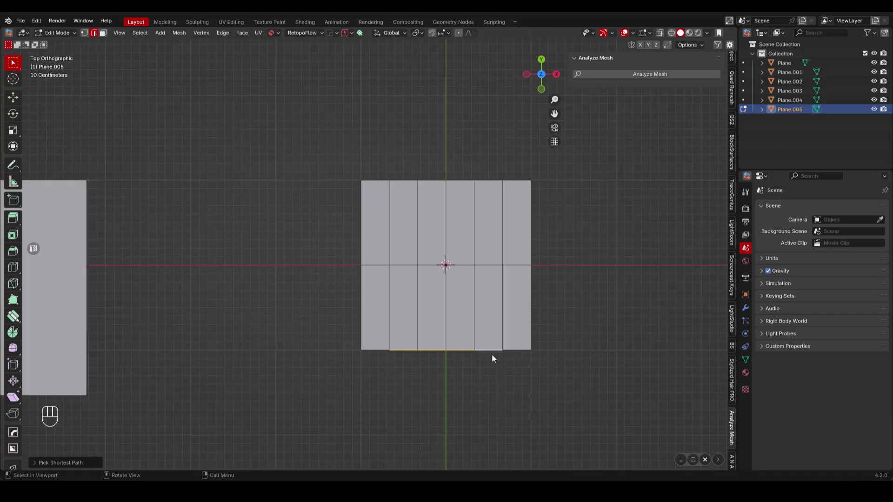
key(g)
key(y)
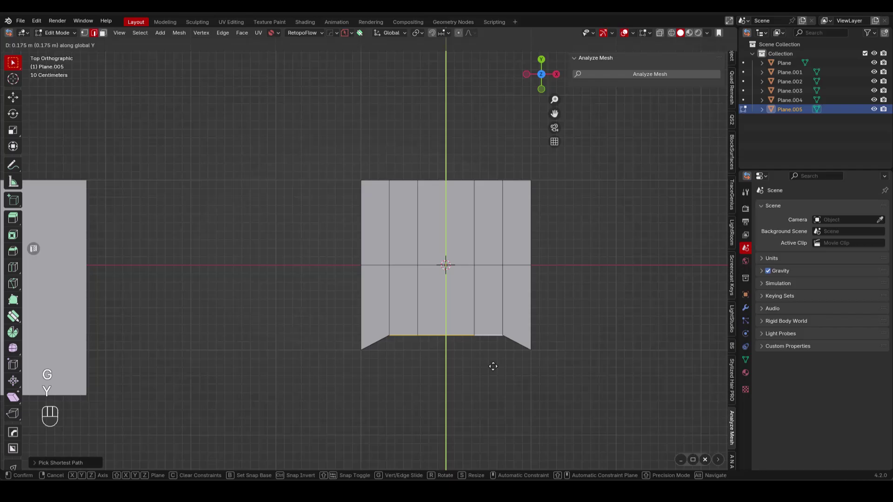
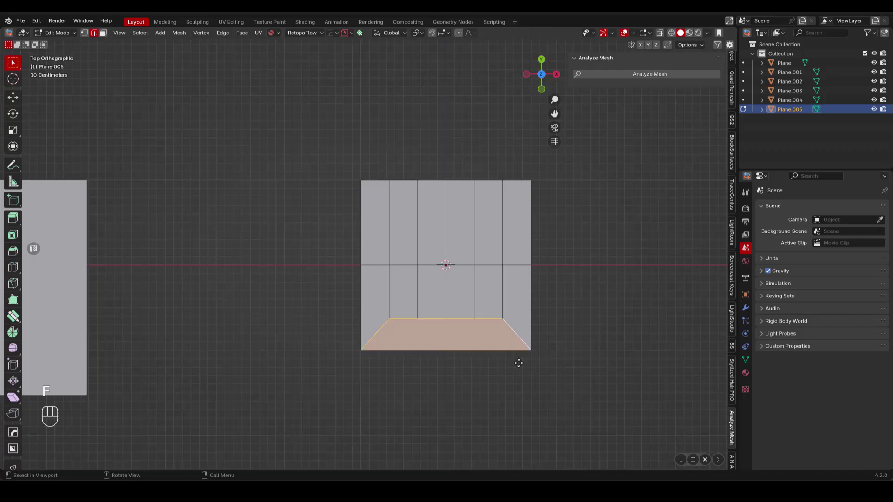
Knife-cut the trapezoid face to continue the inner strip edges down to the bottom.
key(k)
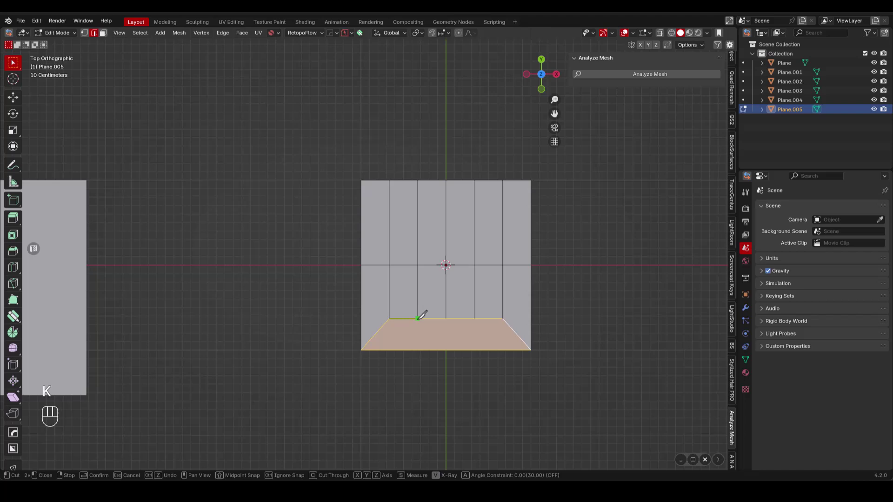
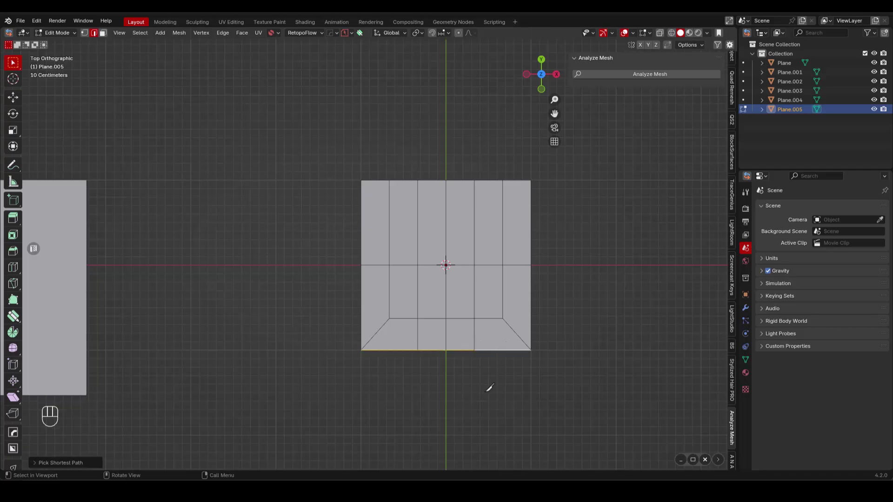
Extrude the bottom edge down along Y and verify 20 quads, no tris or n-gons.
key(e)
key(y)
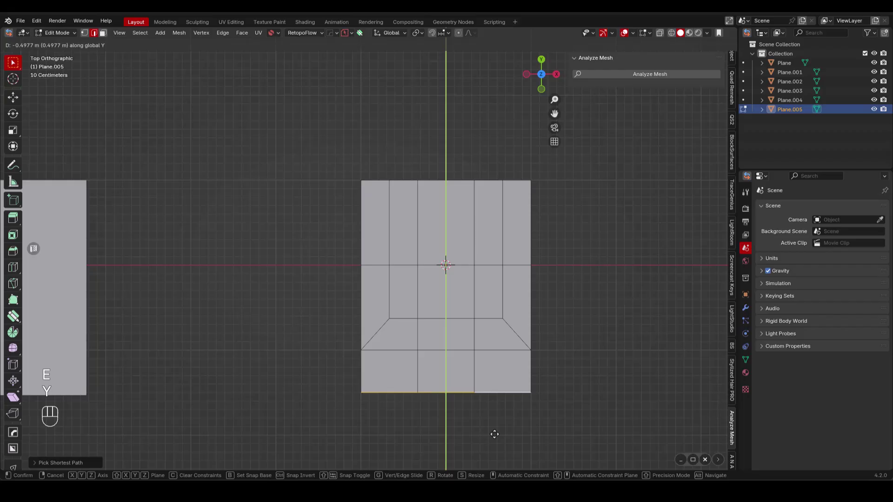
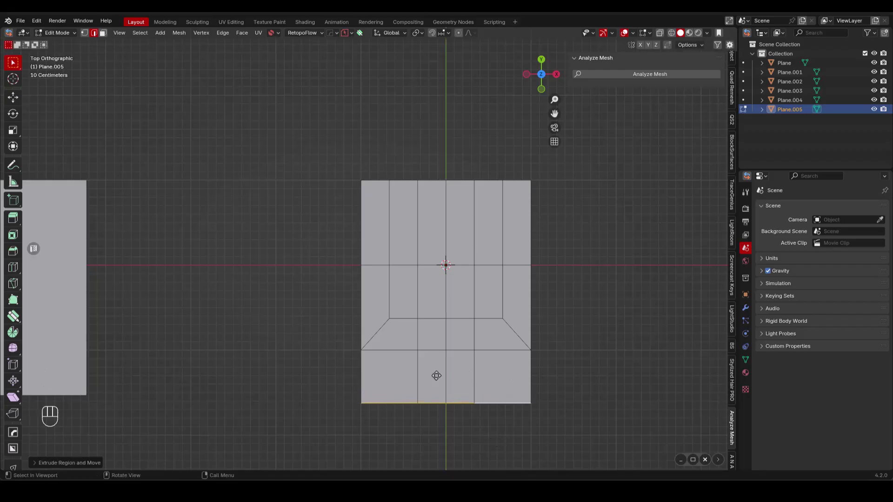
click(633, 77)
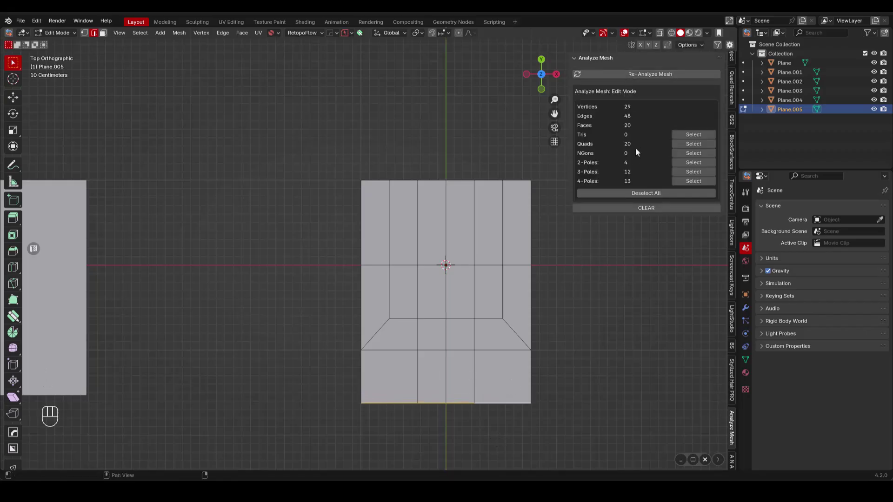
key(ctrl+r)
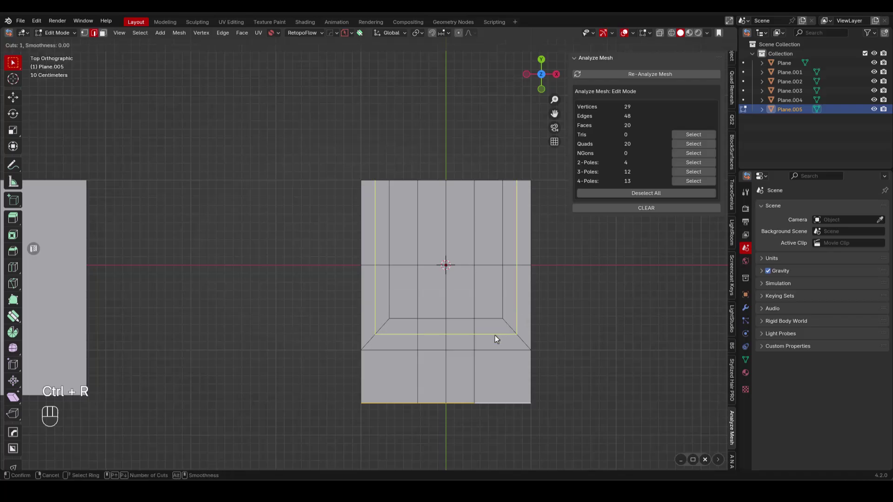
key(Tab)
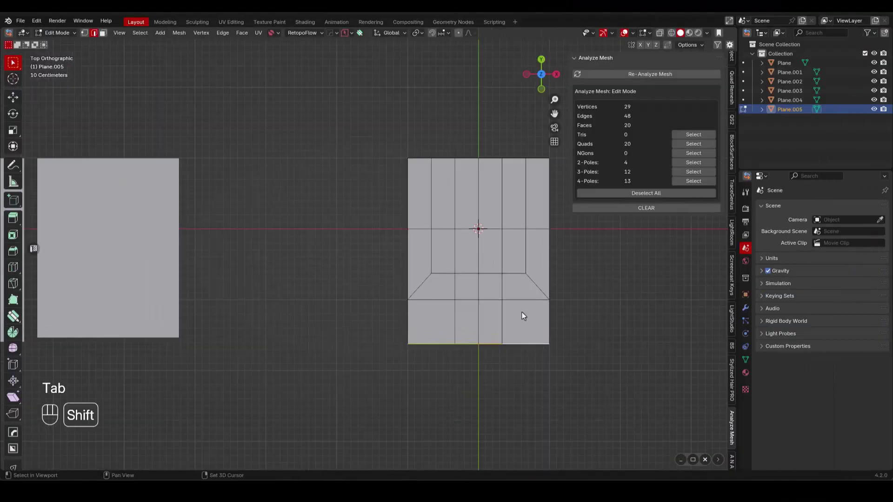
click(416, 274)
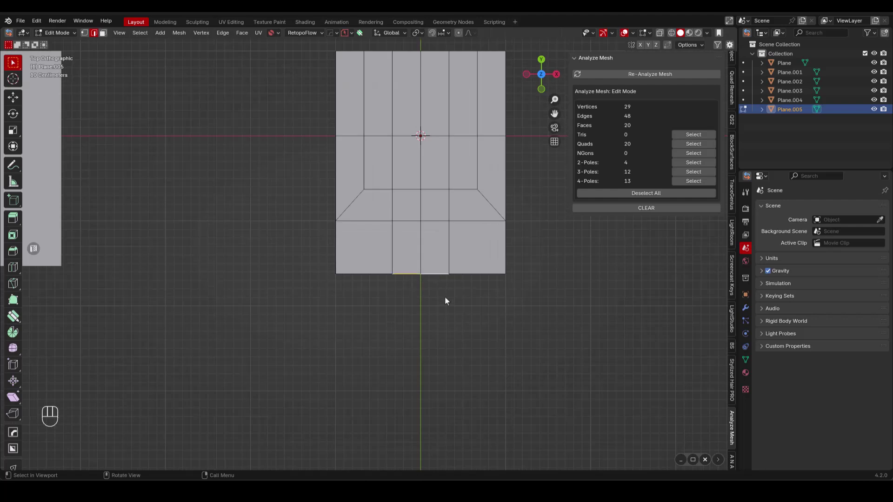
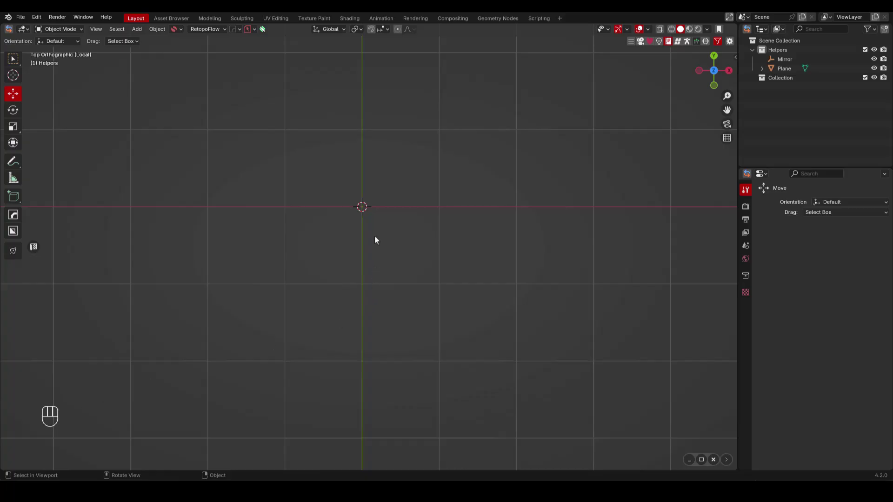
Add a wide plane in edit mode and start loop-cutting it into columns.
key(shift+a)
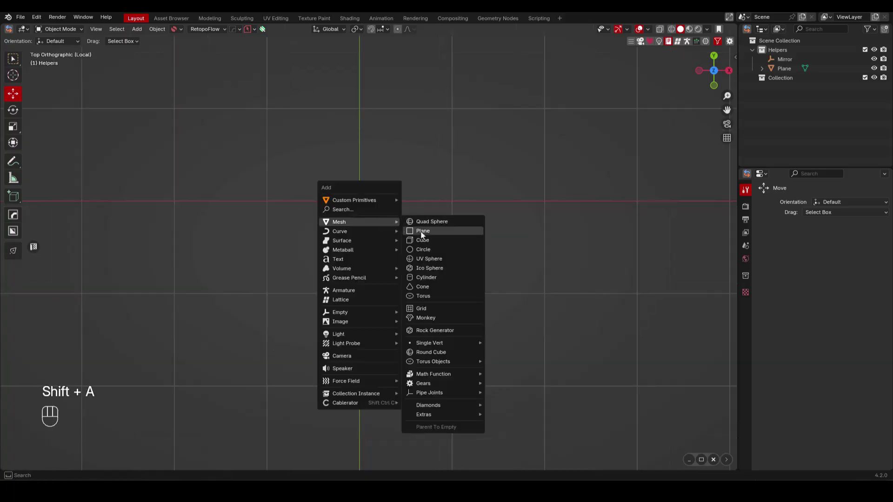
key(Tab)
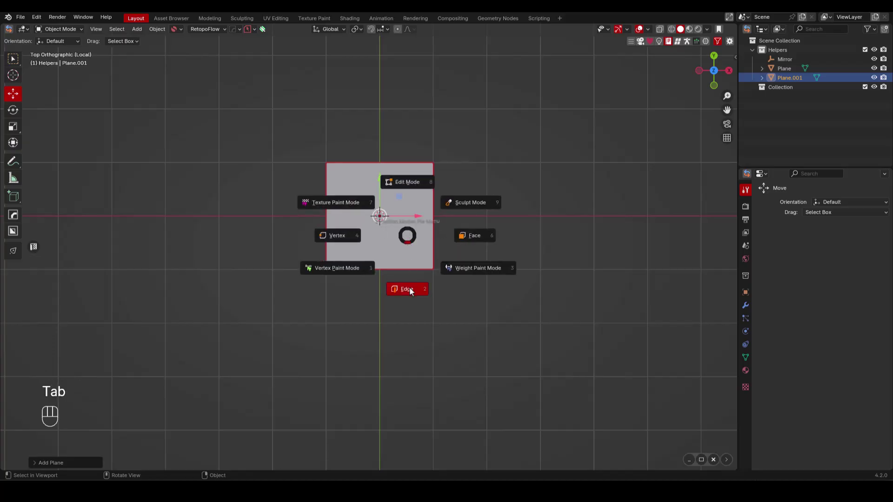
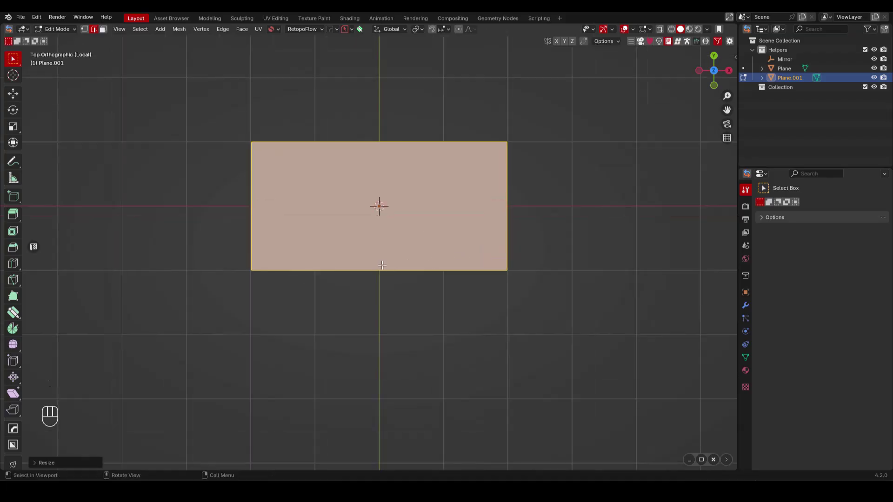
key(ctrl+r)
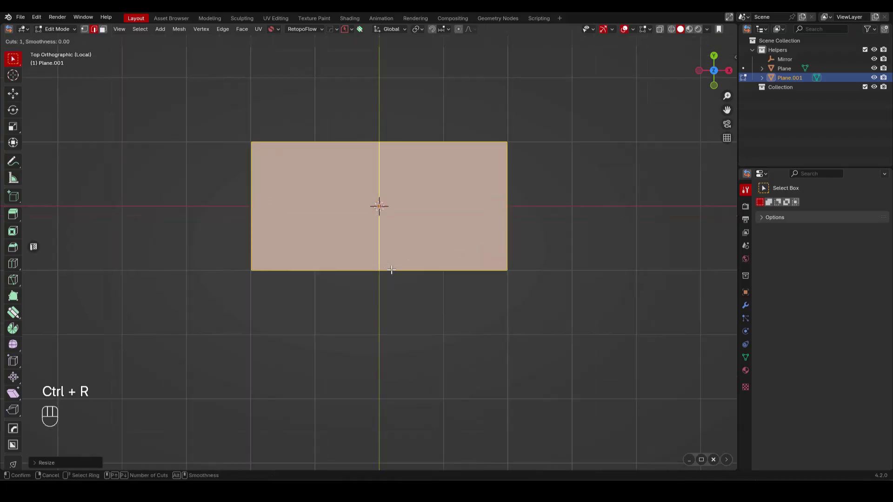
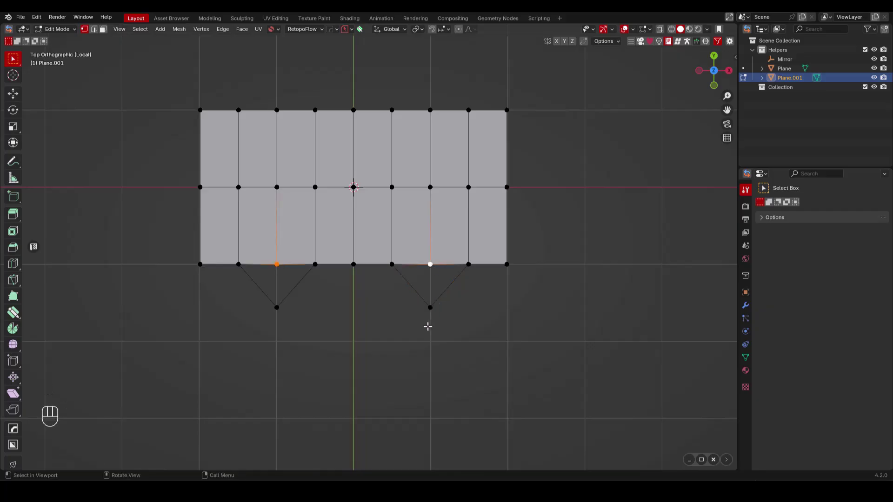
Nudge the two selected bottom vertices upward along Y with a constrained move.
key(g)
key(y)
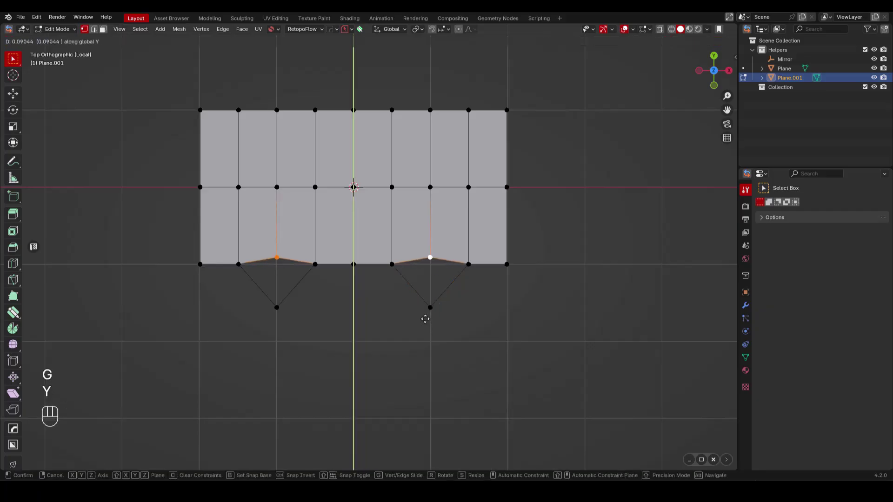
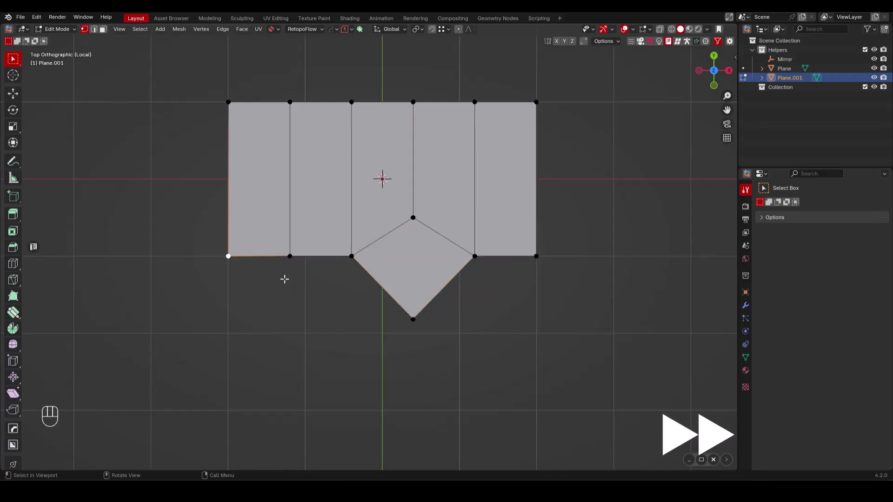
Drag the selected corner vertex down toward the diamond's lower point.
key(g)
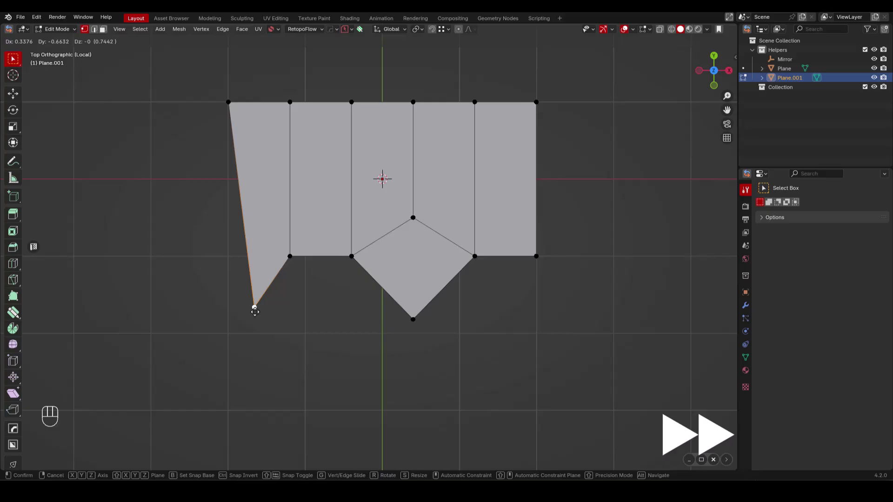